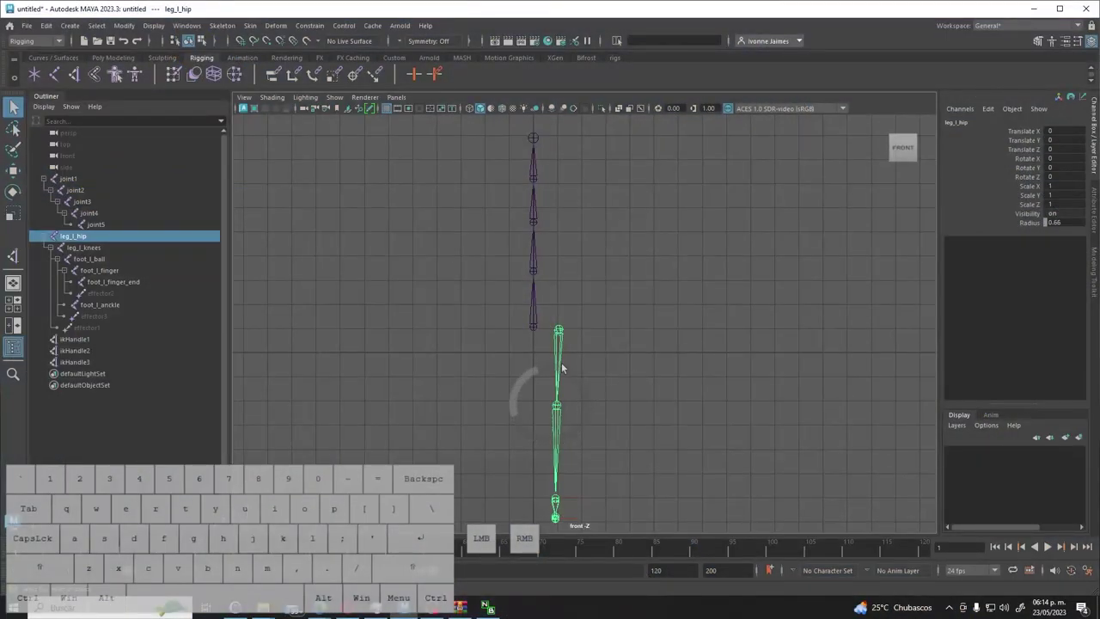
# Select the spine joints in the viewport, ending on the spine root joint1.
pyautogui.click(565, 332)
pyautogui.click(543, 327)
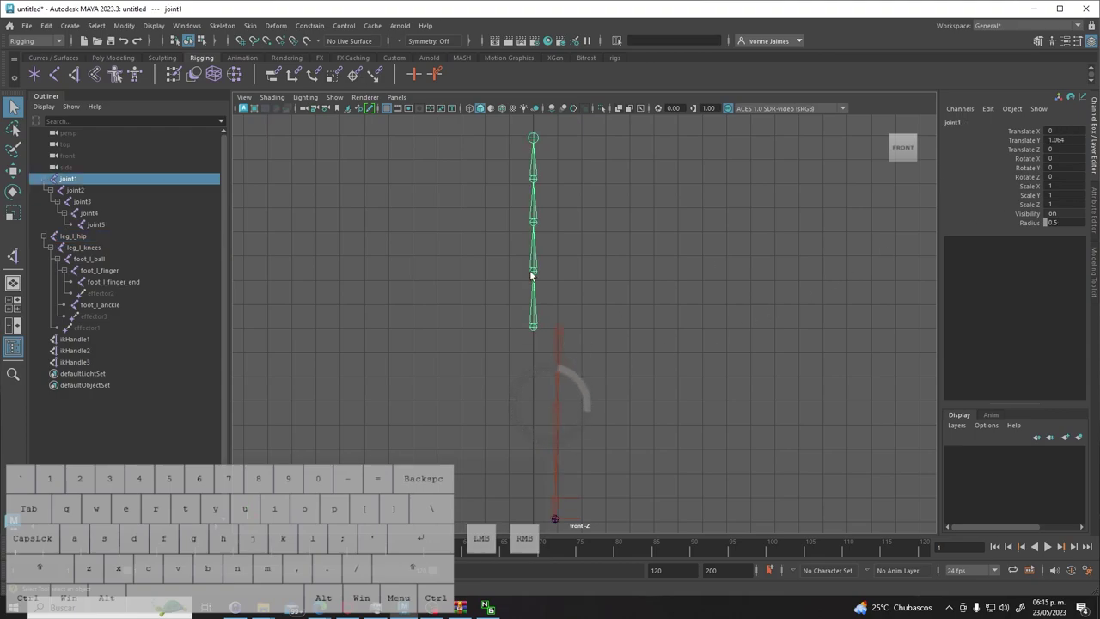
pyautogui.click(542, 278)
pyautogui.click(545, 225)
pyautogui.click(531, 182)
pyautogui.click(536, 145)
pyautogui.click(614, 202)
pyautogui.click(540, 328)
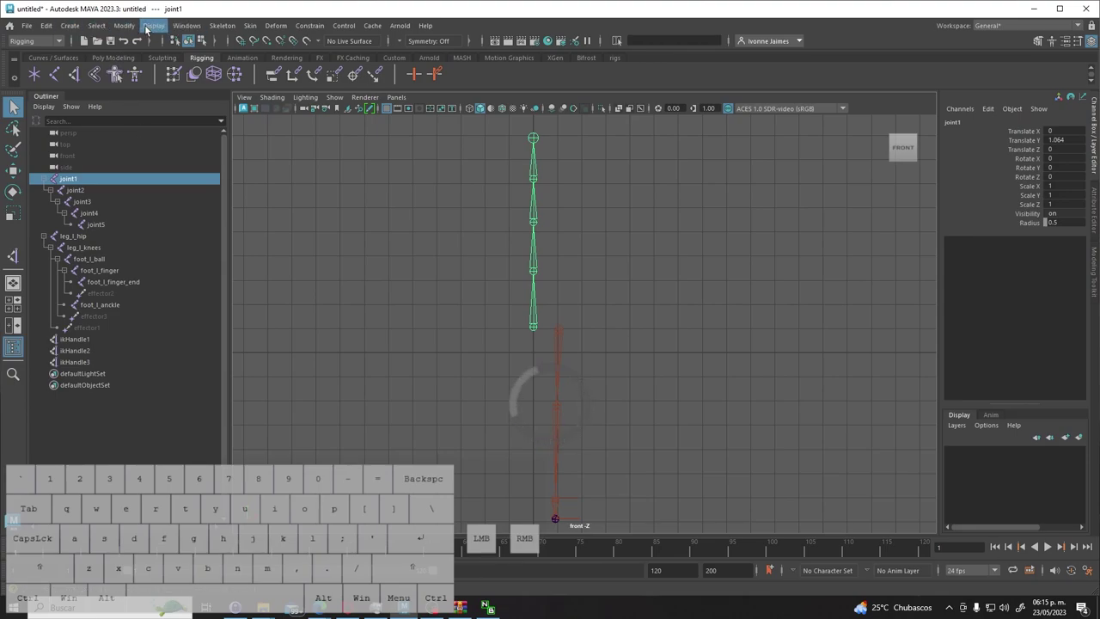
# Adjust the Skeleton > Orient Joint options and apply them to the spine, then reselect the root.
pyautogui.click(234, 28)
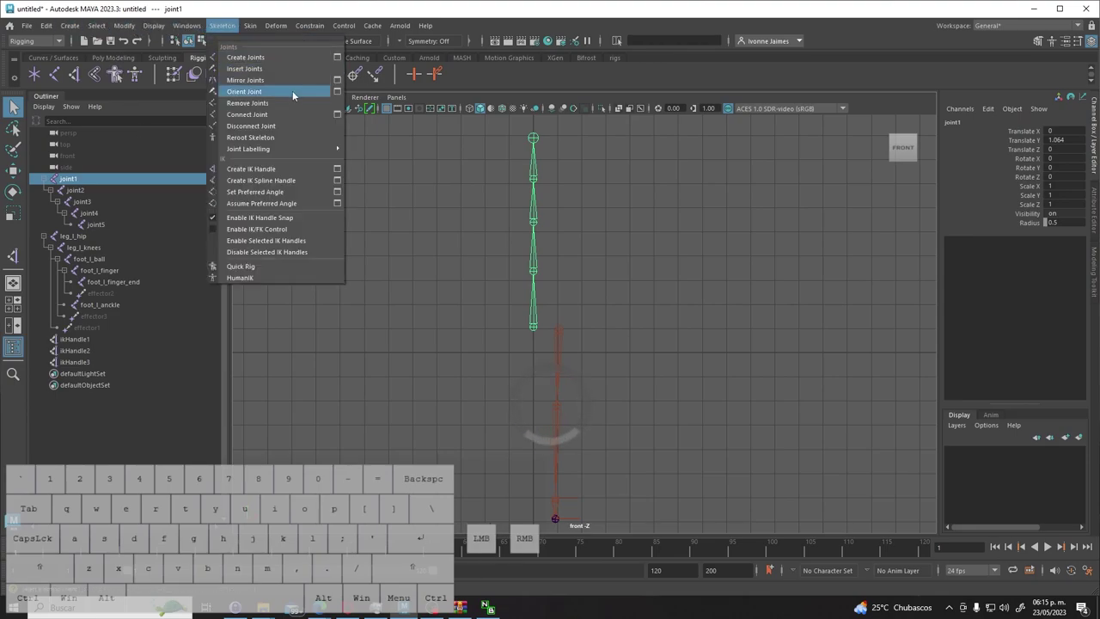
pyautogui.click(342, 91)
pyautogui.click(210, 102)
pyautogui.click(224, 128)
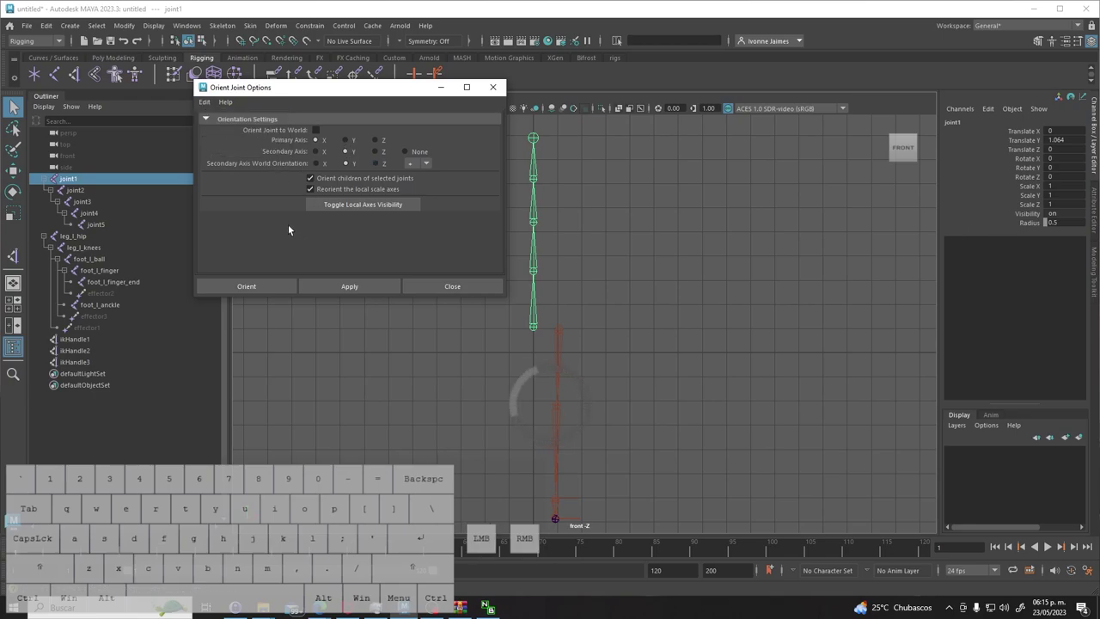
pyautogui.click(276, 287)
pyautogui.click(586, 326)
pyautogui.click(544, 329)
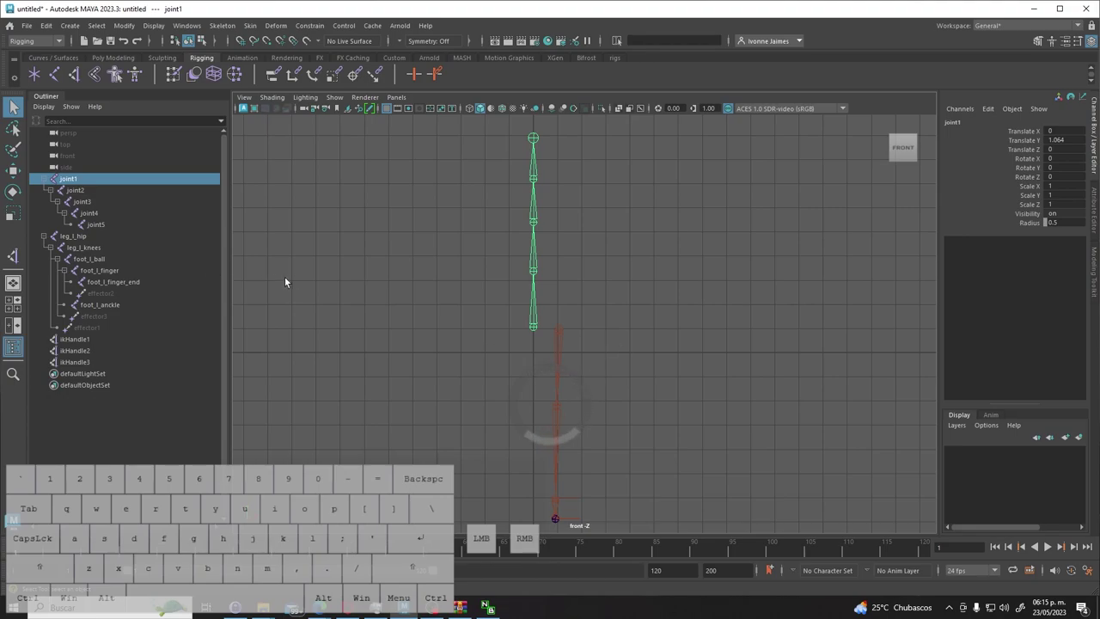
pyautogui.click(635, 330)
pyautogui.click(540, 329)
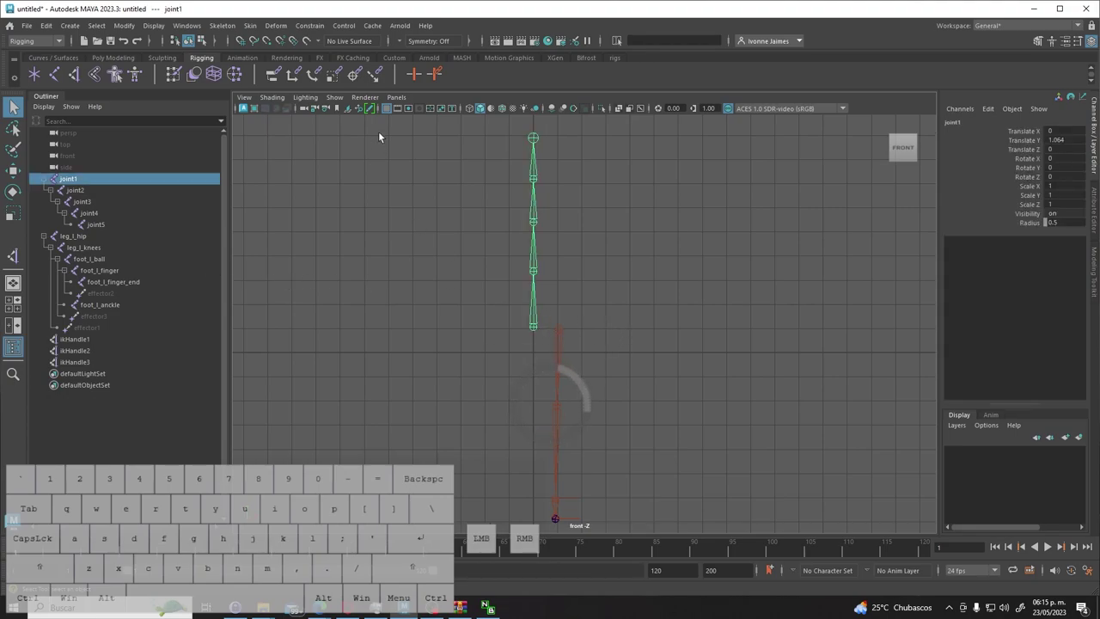
# Switch to the custom rigs shelf and show local rotation axes on each spine joint via the LRA button.
pyautogui.click(620, 61)
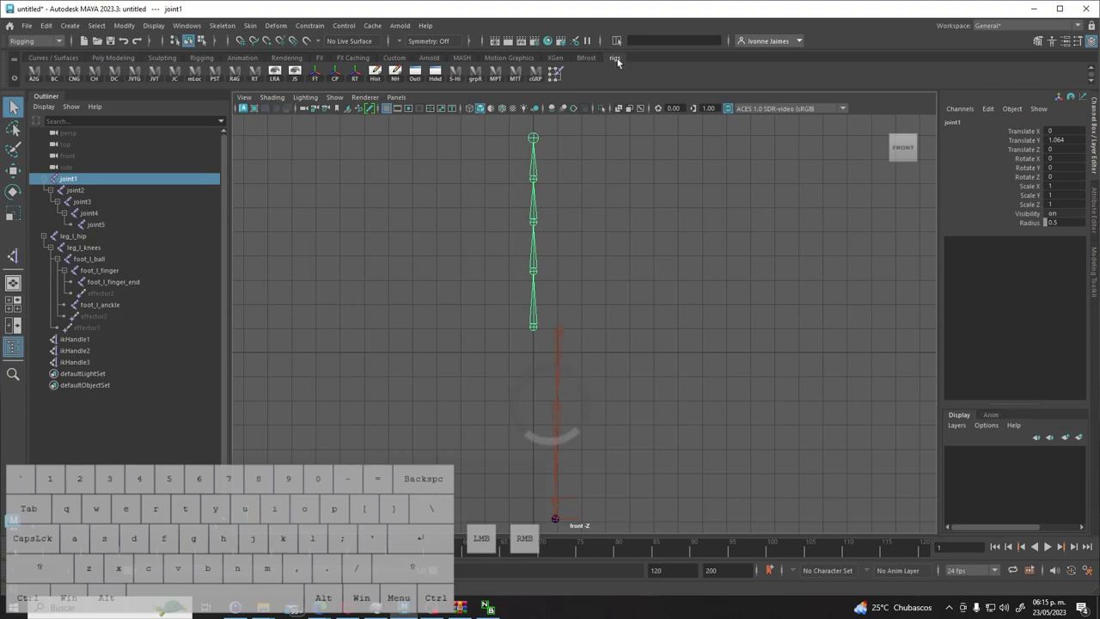
pyautogui.click(278, 79)
pyautogui.click(581, 283)
pyautogui.click(537, 274)
pyautogui.click(278, 73)
pyautogui.click(542, 222)
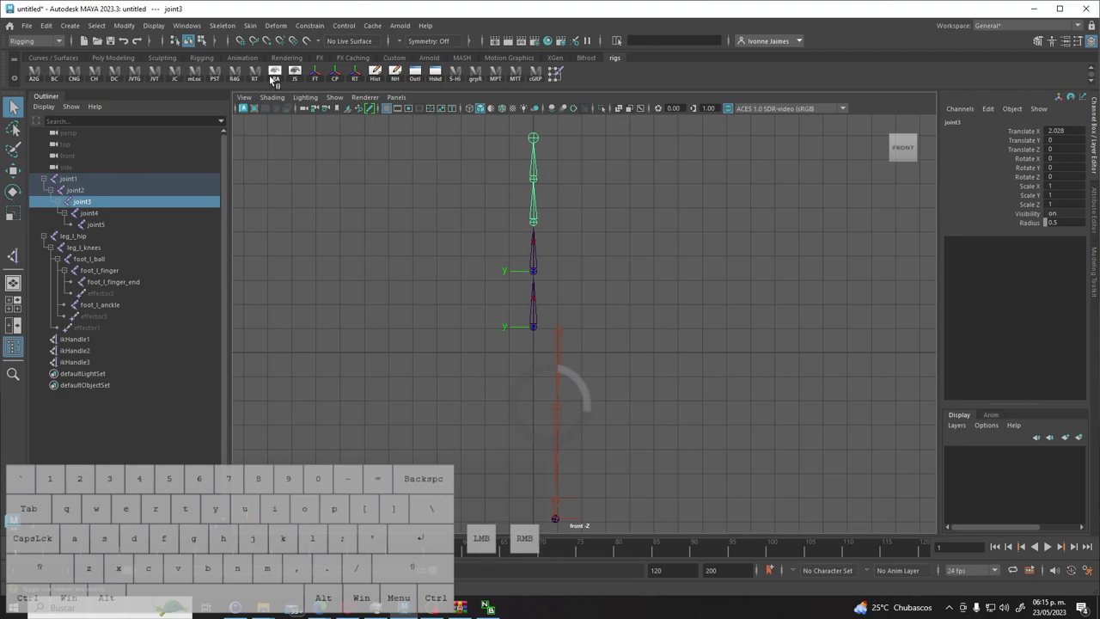
pyautogui.click(282, 78)
pyautogui.click(537, 178)
pyautogui.click(280, 80)
pyautogui.click(598, 203)
pyautogui.click(543, 136)
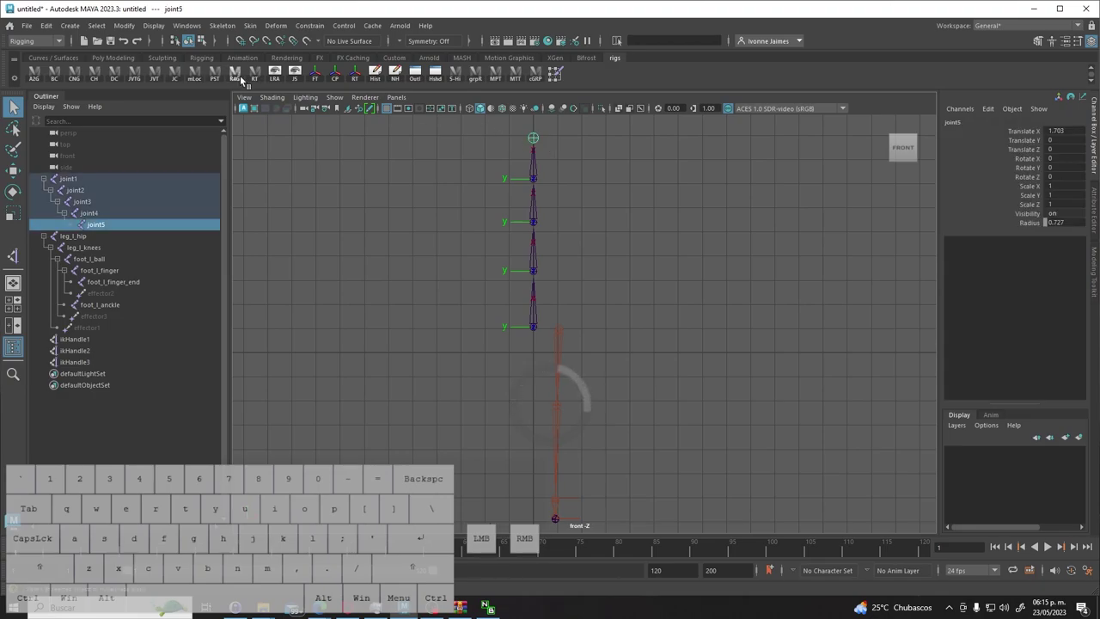
# Toggle local rotation axes on the remaining spine joints, leaving joint5 active.
pyautogui.click(274, 78)
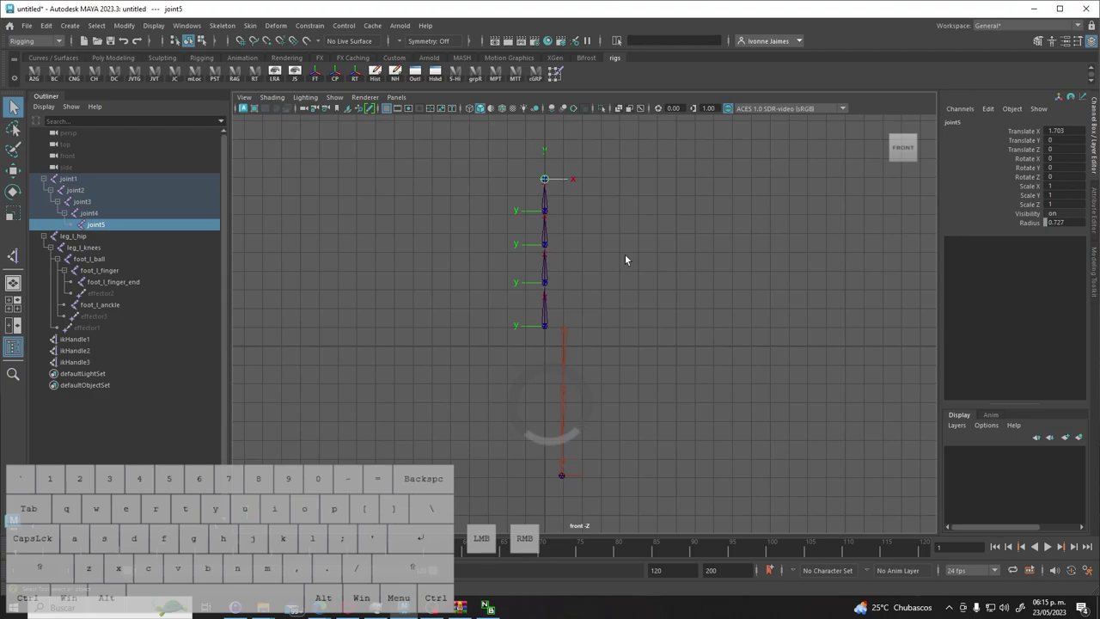
pyautogui.click(612, 224)
pyautogui.click(546, 180)
pyautogui.click(653, 220)
pyautogui.click(551, 180)
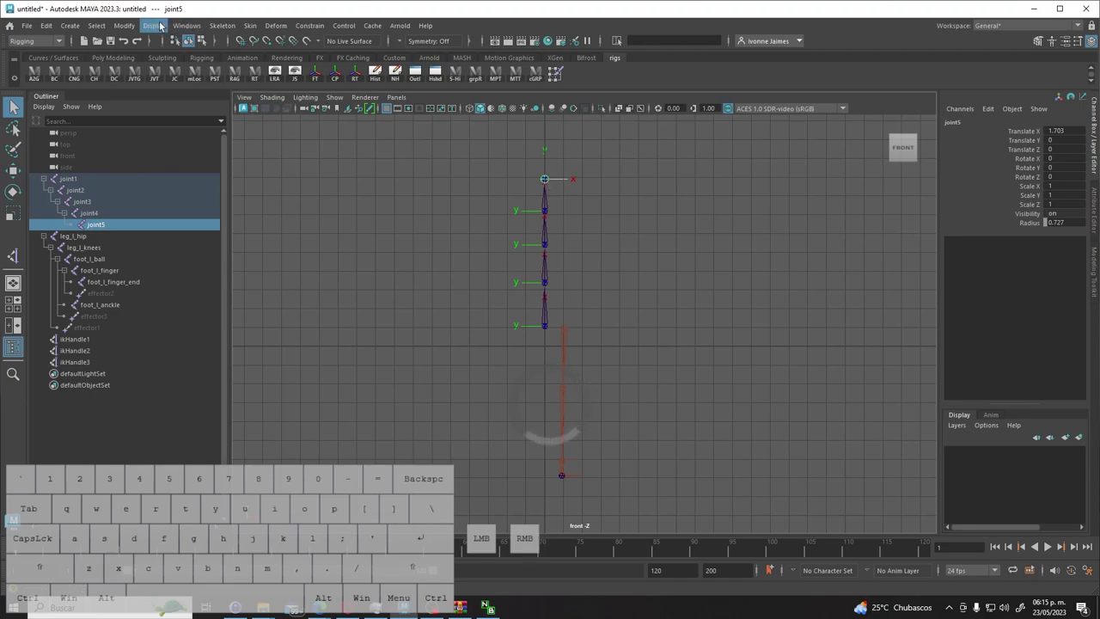
# Apply Orient Joint from the Skeleton options to the selected spine joints.
pyautogui.click(236, 26)
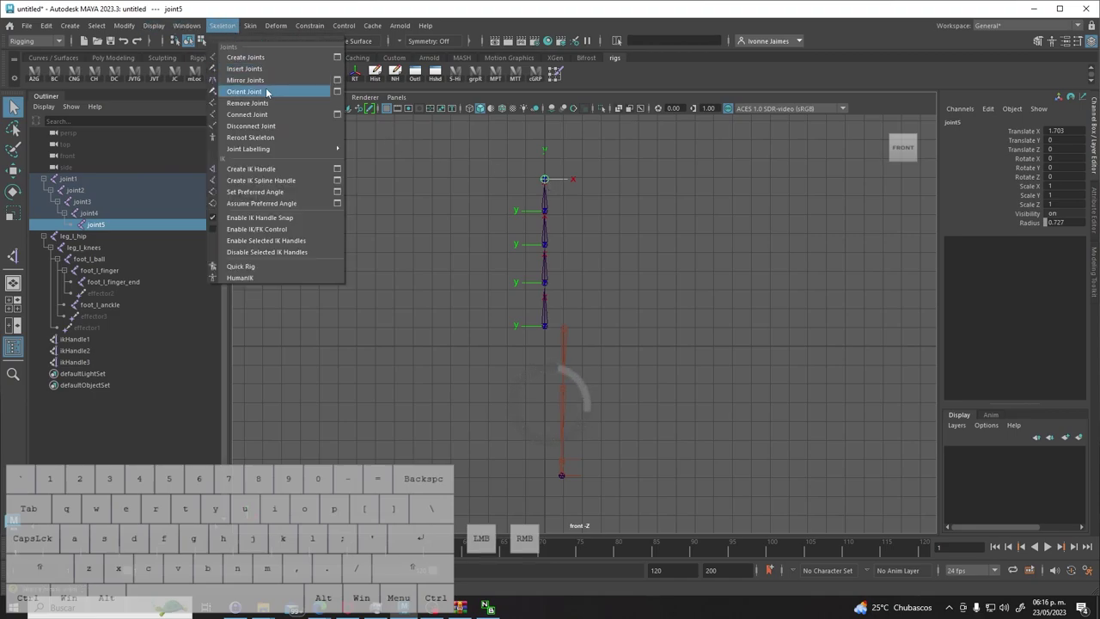
pyautogui.click(344, 91)
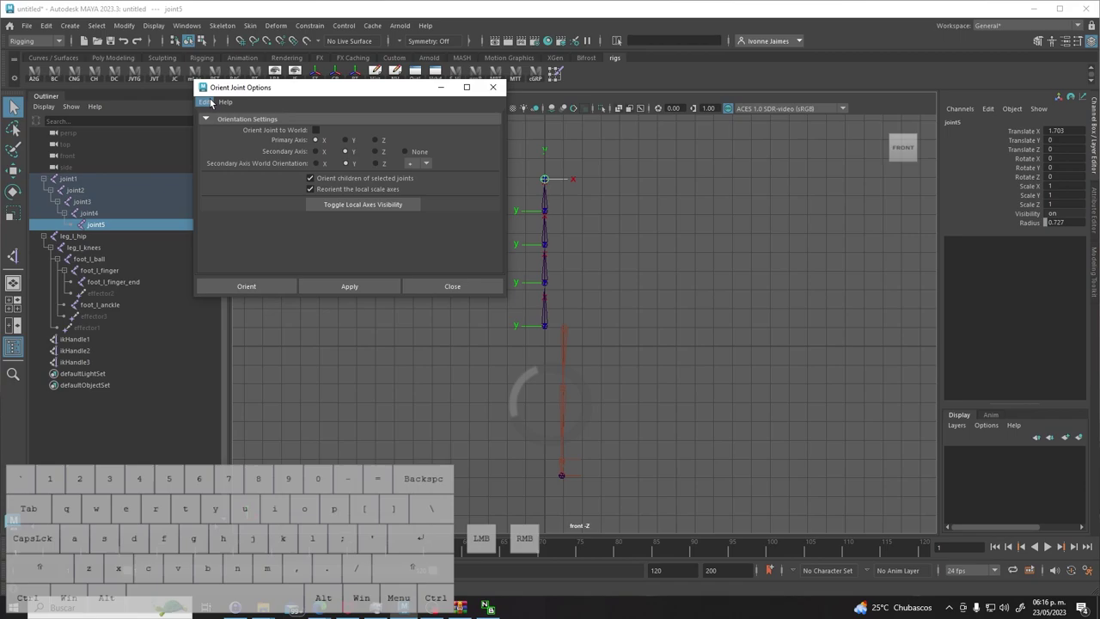
pyautogui.click(211, 103)
pyautogui.click(239, 129)
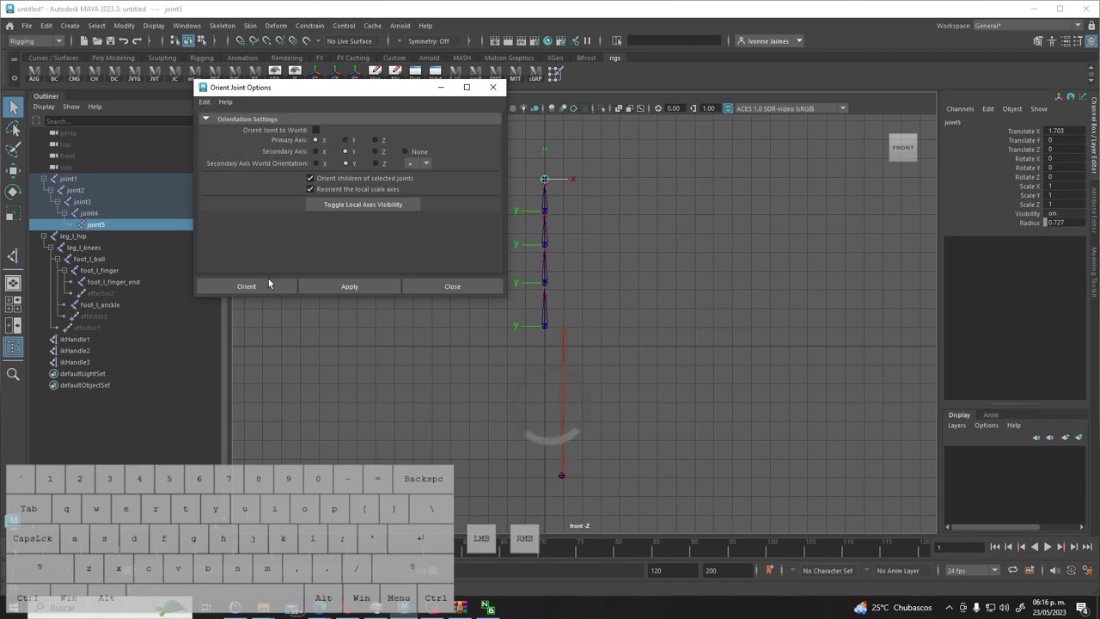
pyautogui.click(264, 290)
pyautogui.click(584, 227)
pyautogui.click(555, 177)
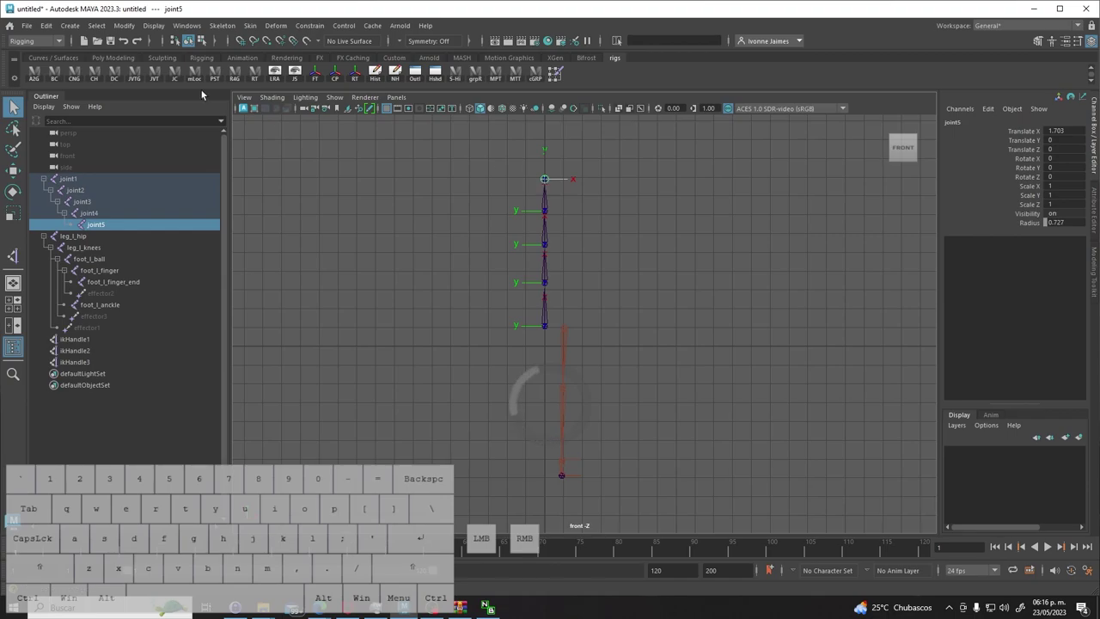
# Reopen Orient Joint options, enable Orient Joint to World and apply it to the spine.
pyautogui.click(231, 31)
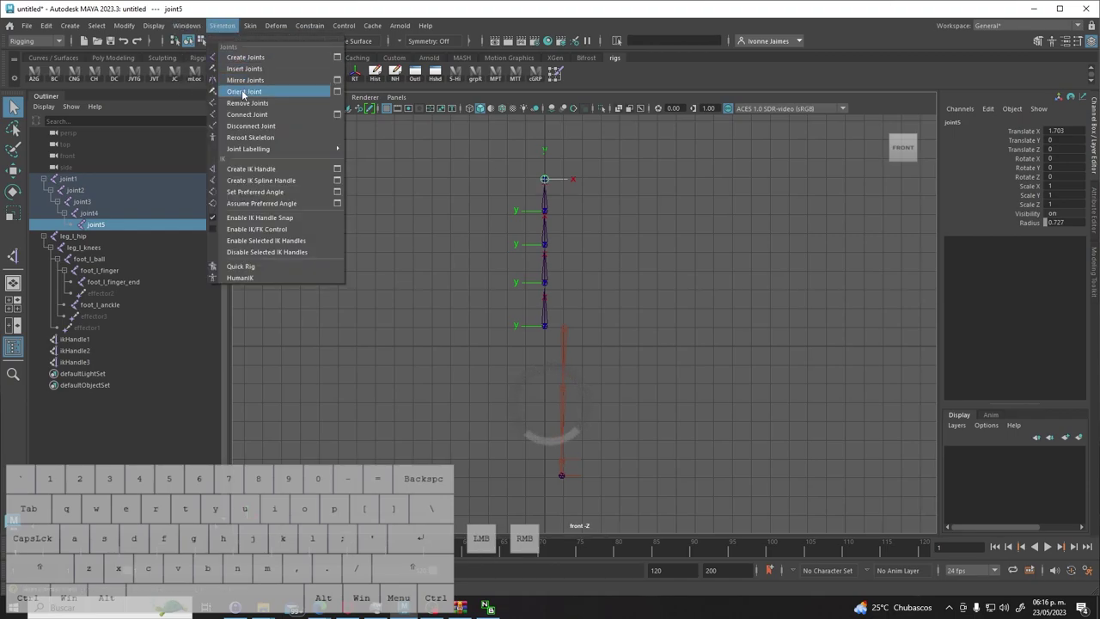
pyautogui.click(250, 93)
pyautogui.click(232, 27)
pyautogui.click(348, 92)
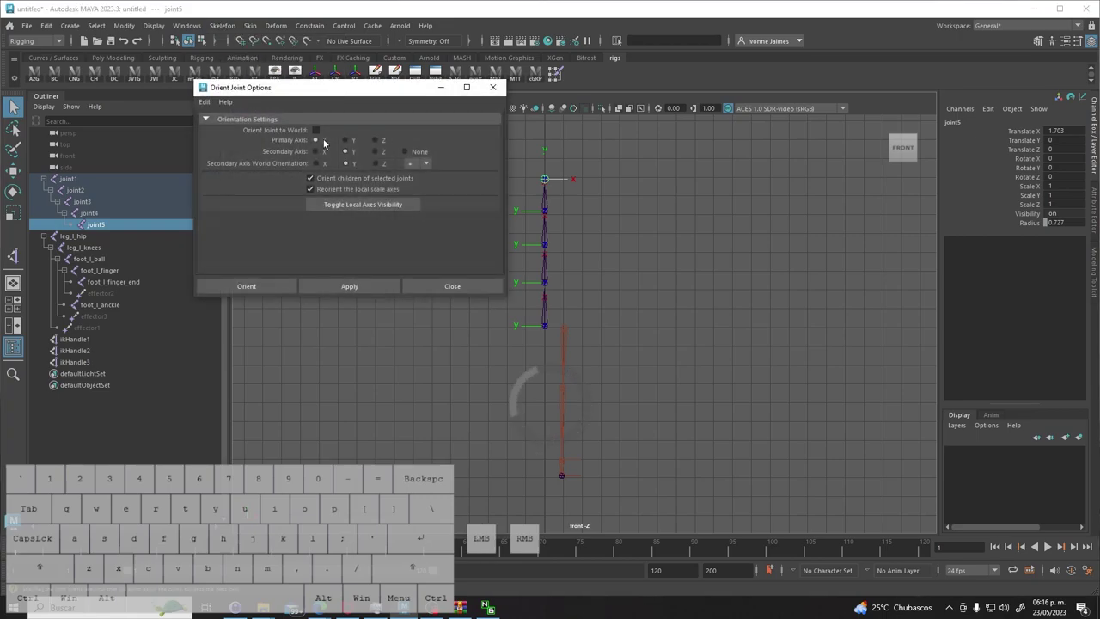
pyautogui.click(319, 130)
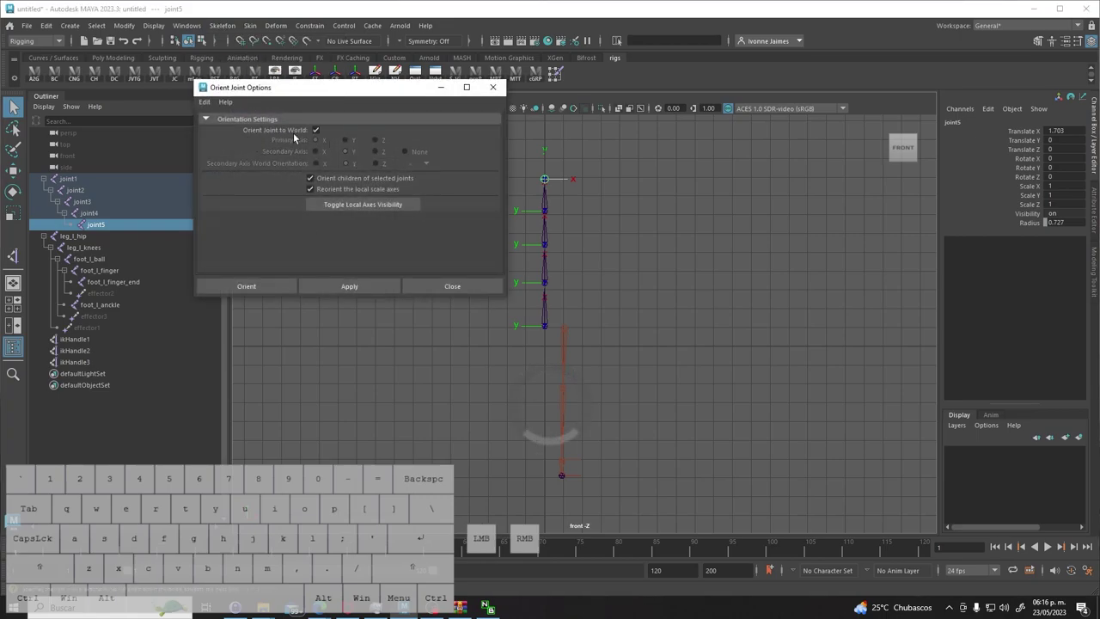
pyautogui.click(266, 285)
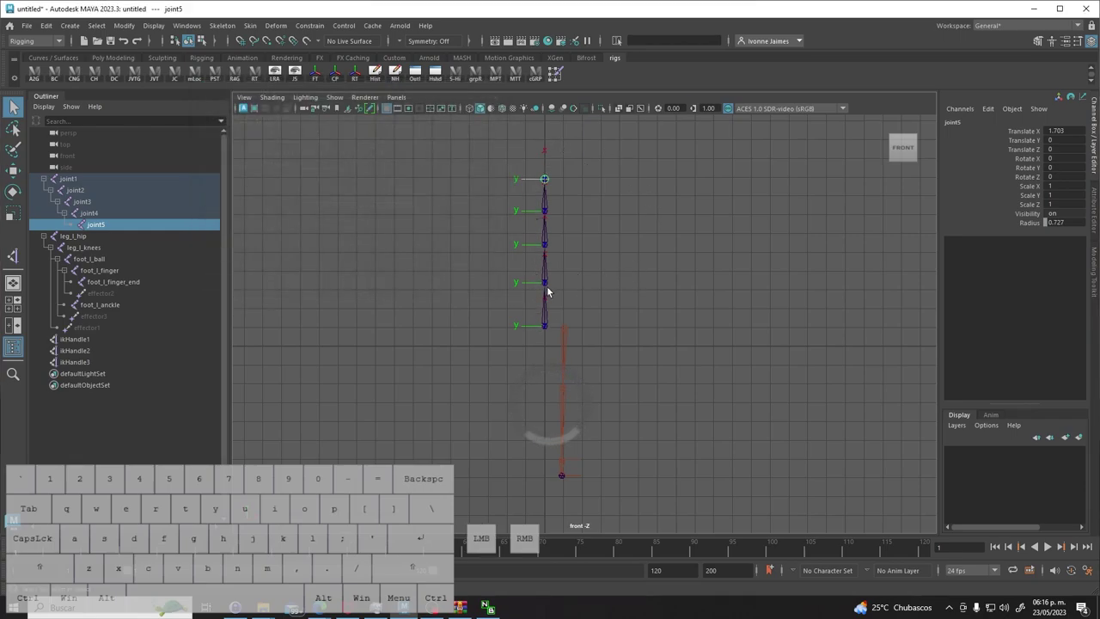
pyautogui.press('space')
pyautogui.moveTo(575, 300); pyautogui.dragTo(582, 269)
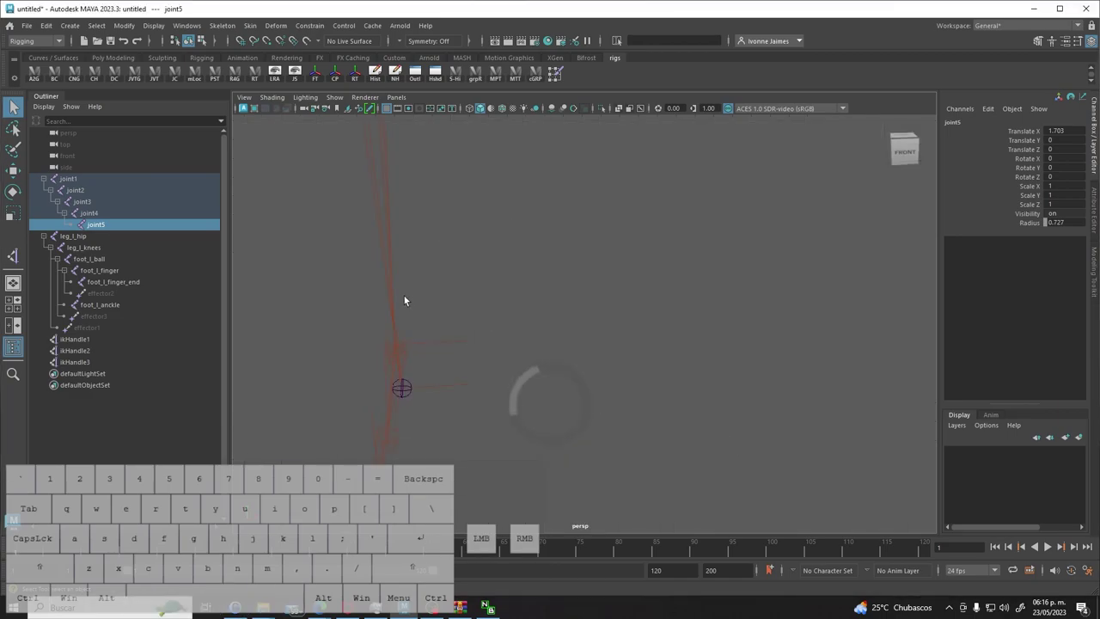
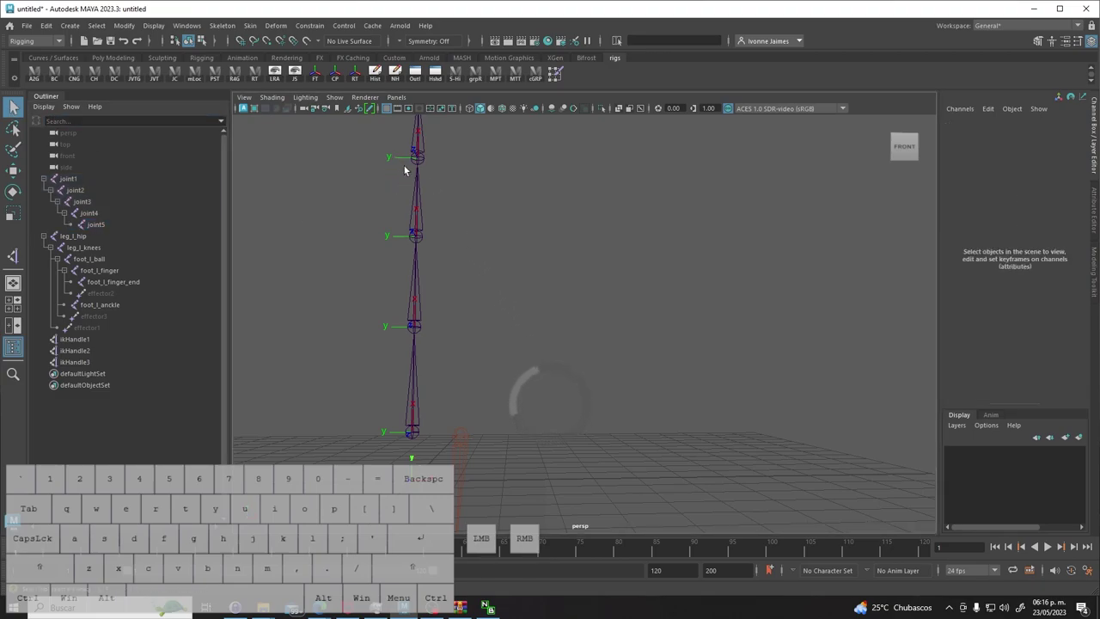
pyautogui.click(494, 418)
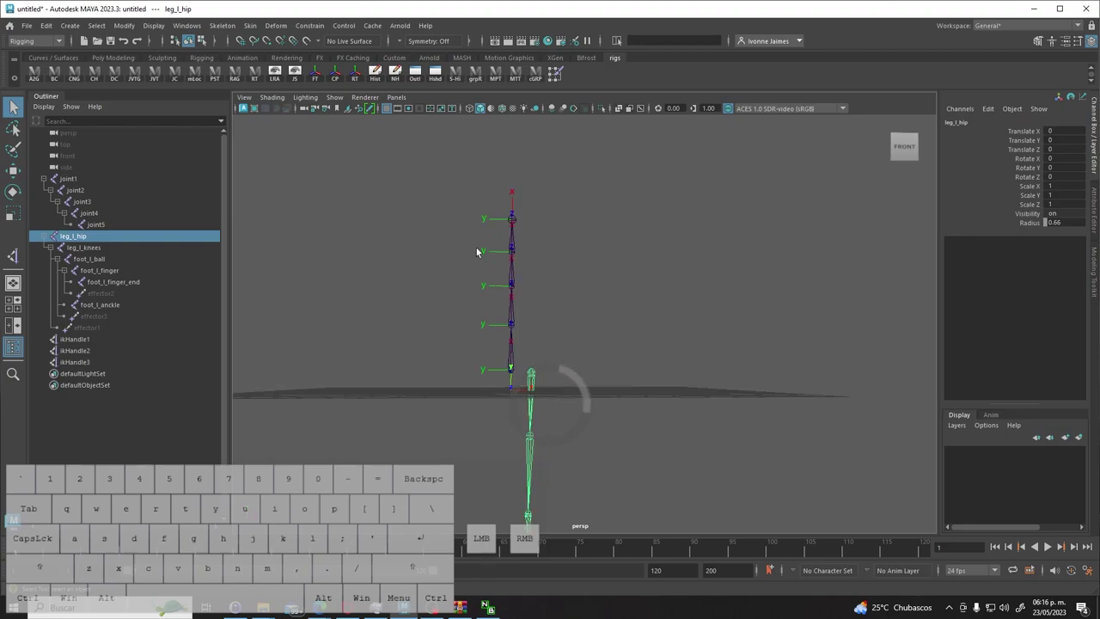
pyautogui.click(389, 114)
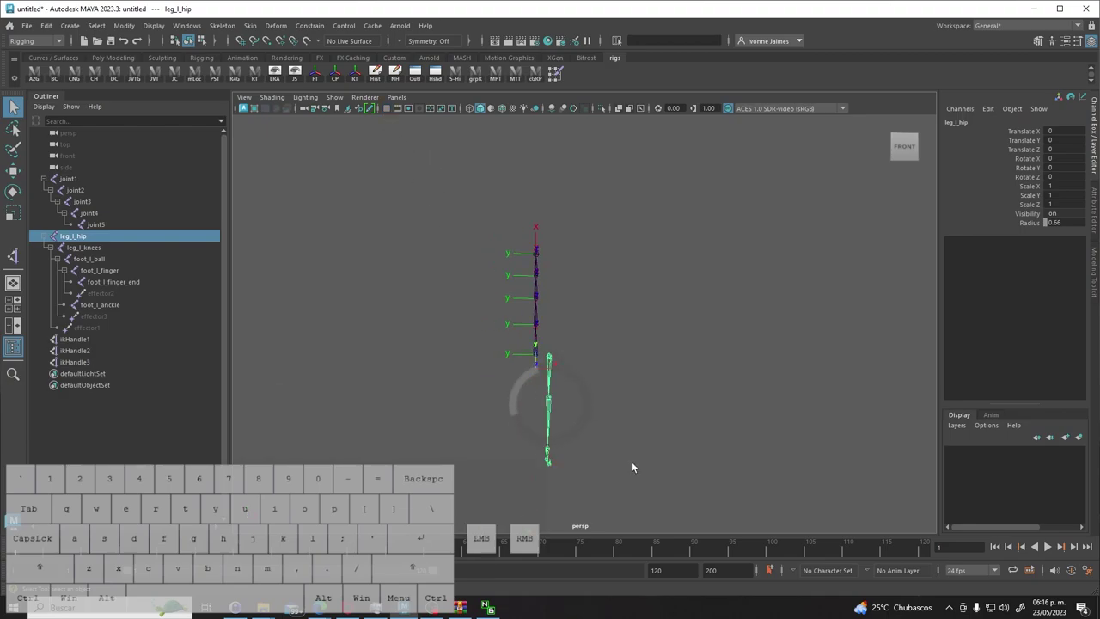
pyautogui.press('space')
pyautogui.moveTo(580, 435); pyautogui.dragTo(590, 461)
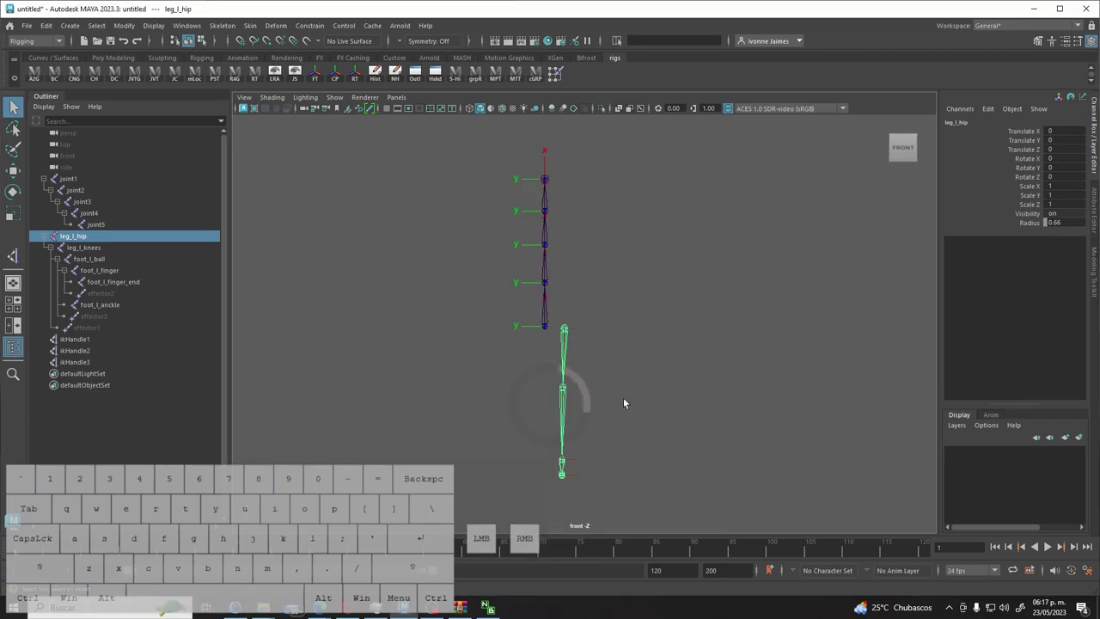
pyautogui.click(632, 398)
pyautogui.click(566, 328)
pyautogui.click(608, 378)
pyautogui.moveTo(621, 506); pyautogui.dragTo(562, 314)
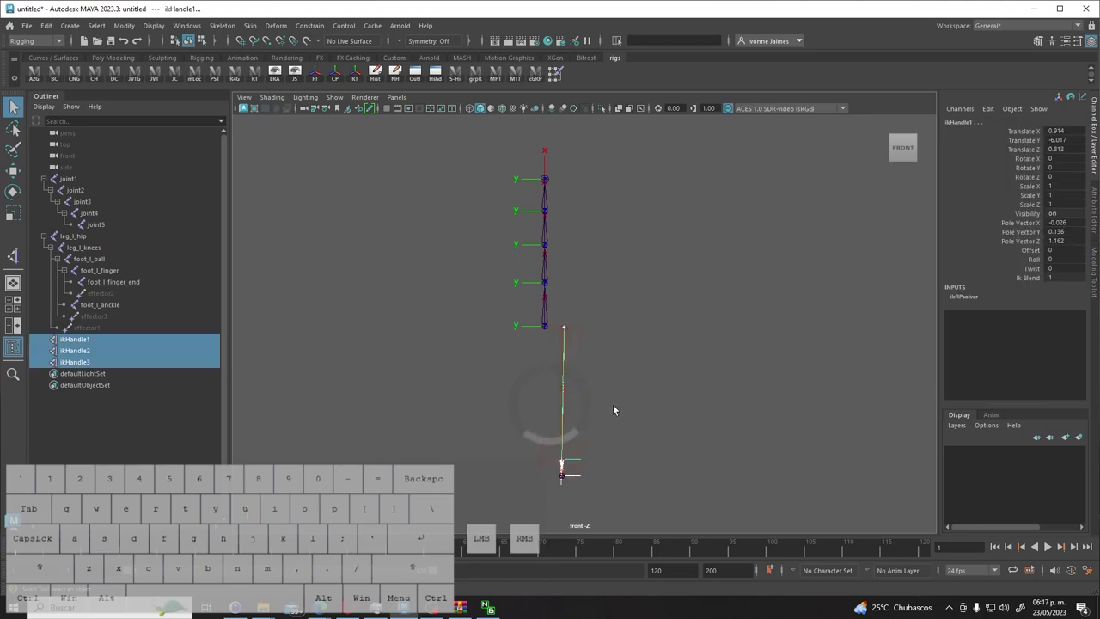
pyautogui.click(621, 372)
pyautogui.click(569, 327)
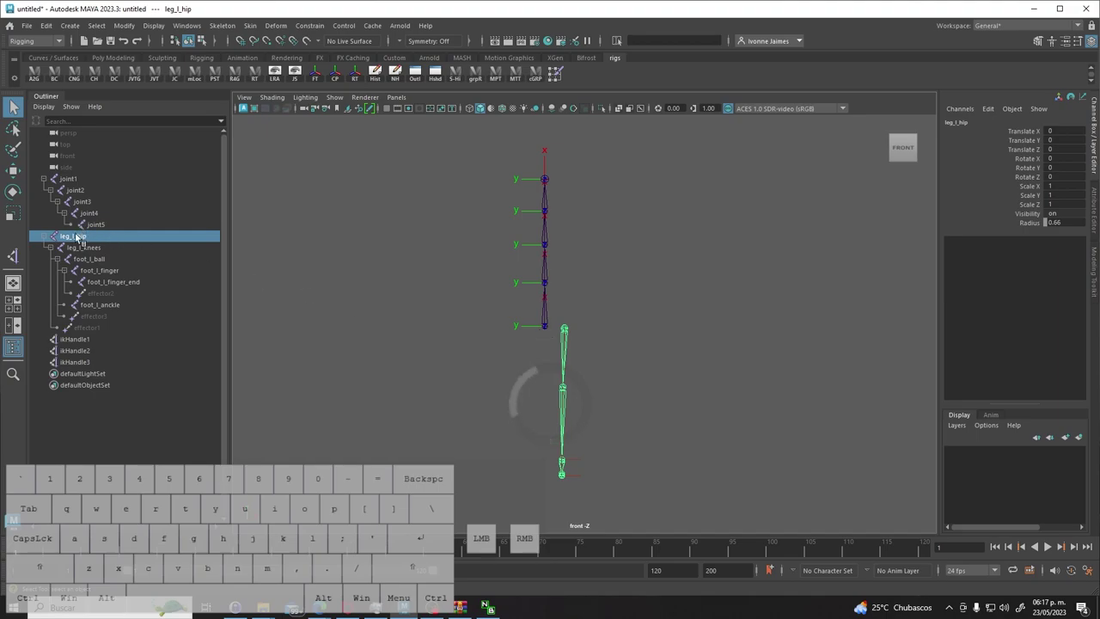
pyautogui.rightClick(573, 328)
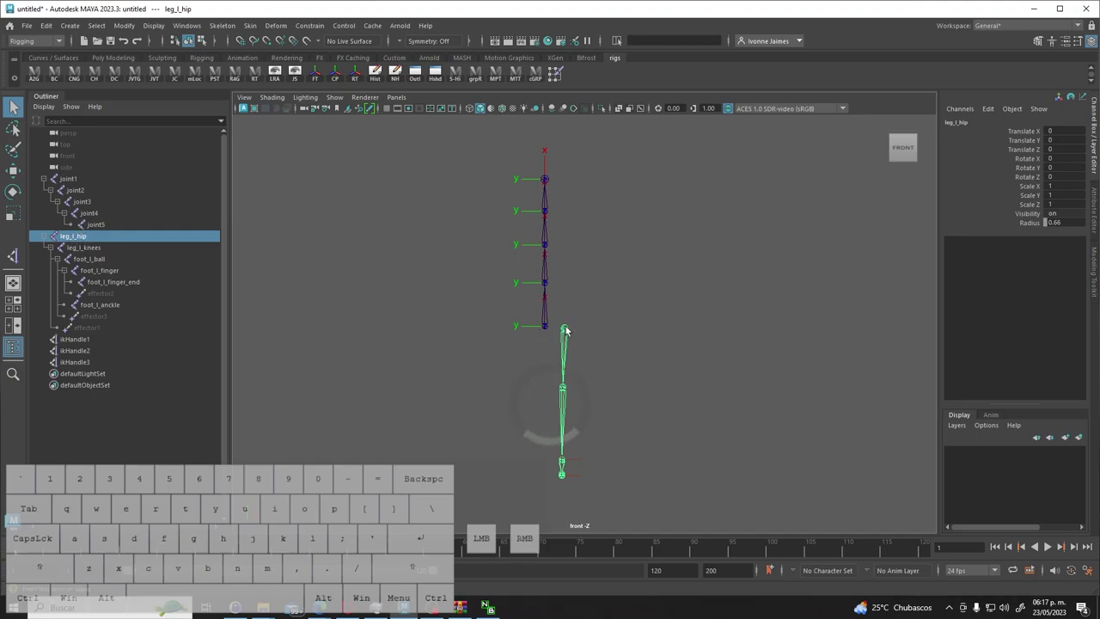
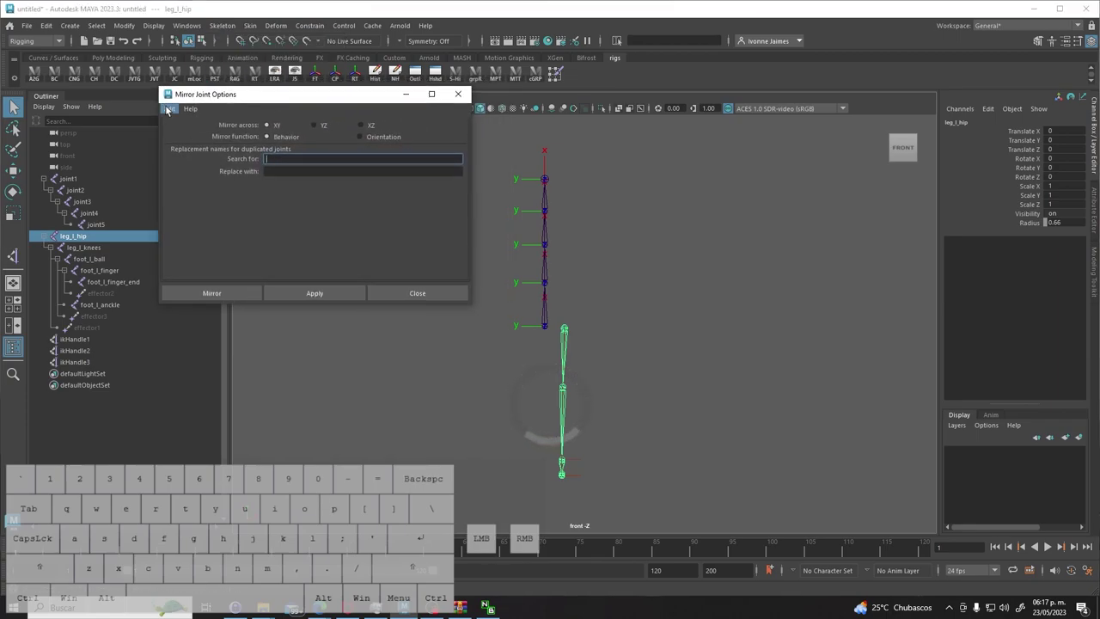
# Mirror the left leg across YZ with Orientation function, creating leg_l_hip1 and ikHandle4–6.
pyautogui.click(174, 109)
pyautogui.click(185, 132)
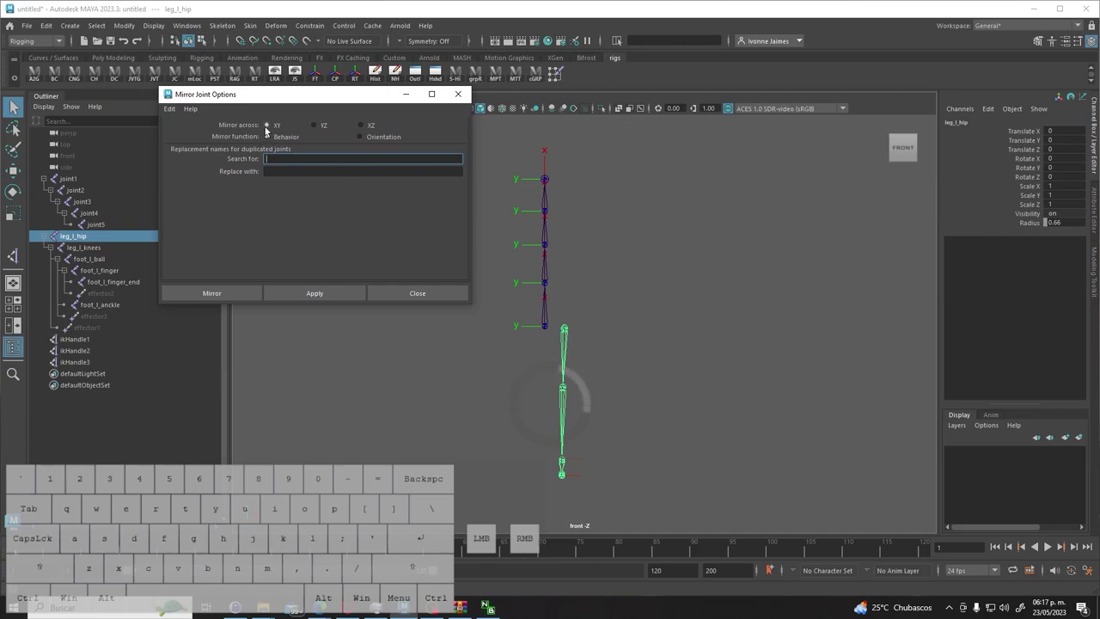
pyautogui.click(323, 127)
pyautogui.click(363, 136)
pyautogui.click(361, 136)
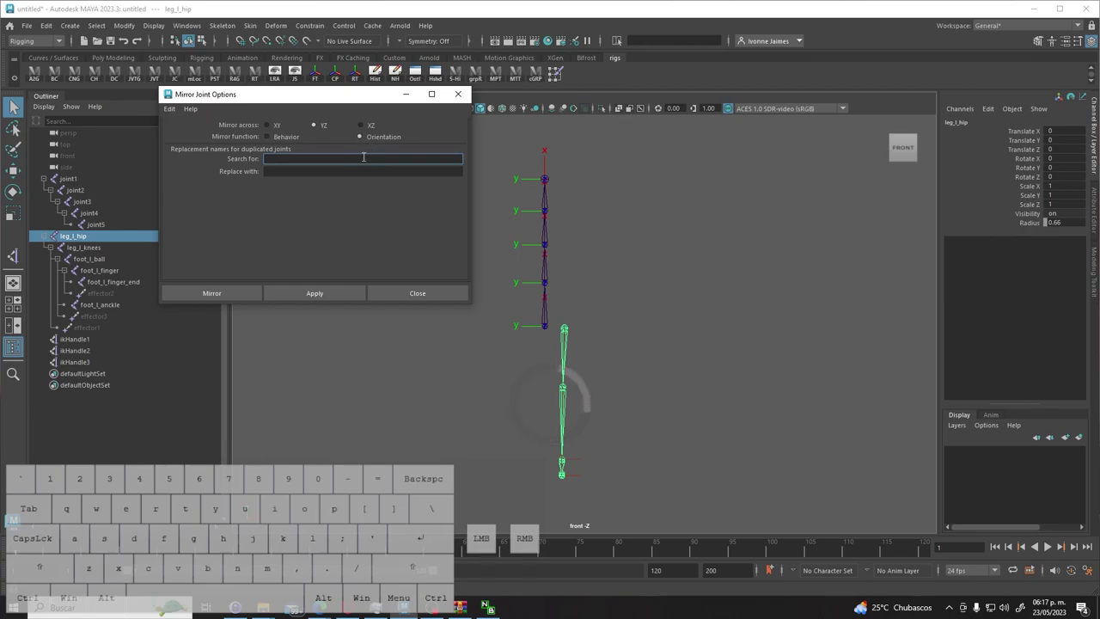
pyautogui.click(224, 297)
# Select leg_l_hip1 in the Outliner and expand its hierarchy down through the foot joints.
pyautogui.click(644, 420)
pyautogui.moveTo(513, 492); pyautogui.dragTo(537, 333)
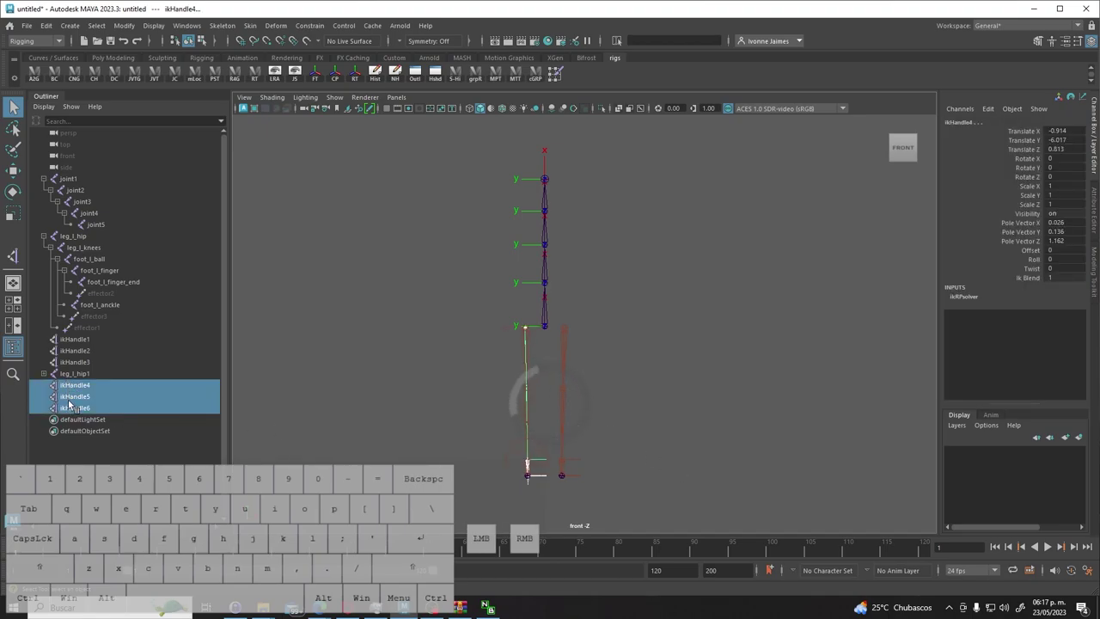
pyautogui.click(76, 373)
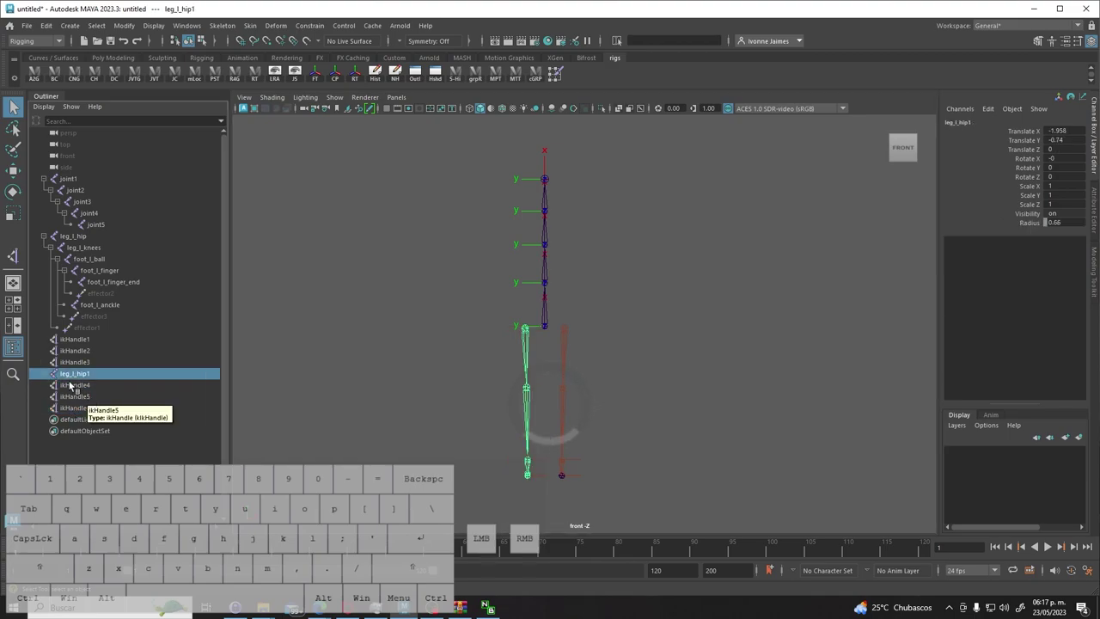
pyautogui.click(46, 376)
pyautogui.click(57, 389)
pyautogui.click(64, 403)
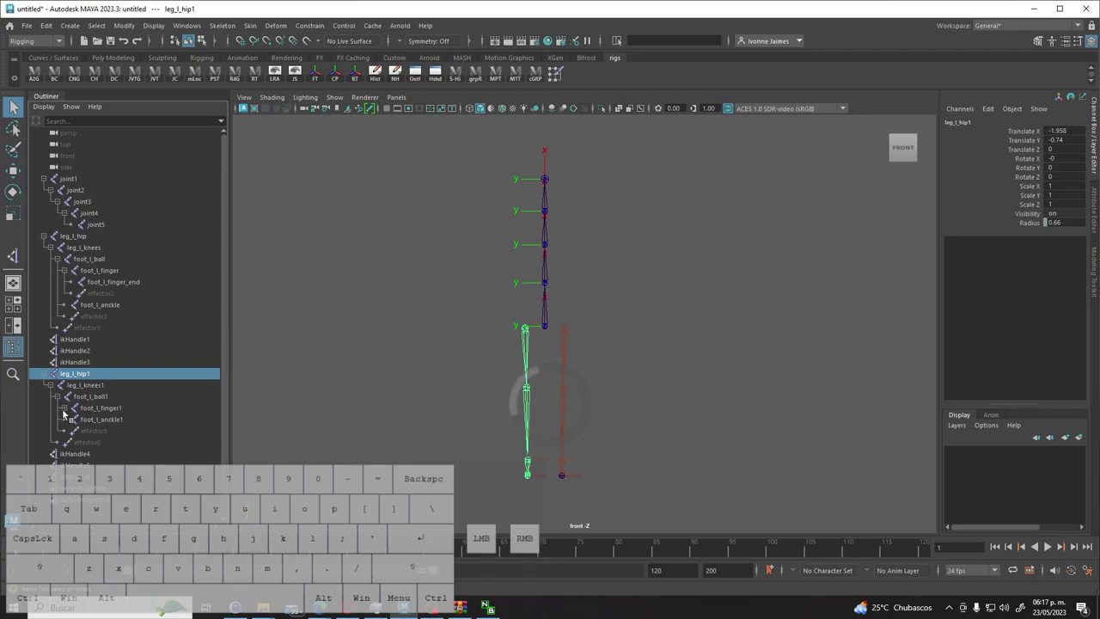
# Shift-select the mirrored leg's joints down to foot_l_finger_end1 and foot_l_ankle1.
pyautogui.click(71, 412)
pyautogui.click(92, 376)
pyautogui.click(114, 419)
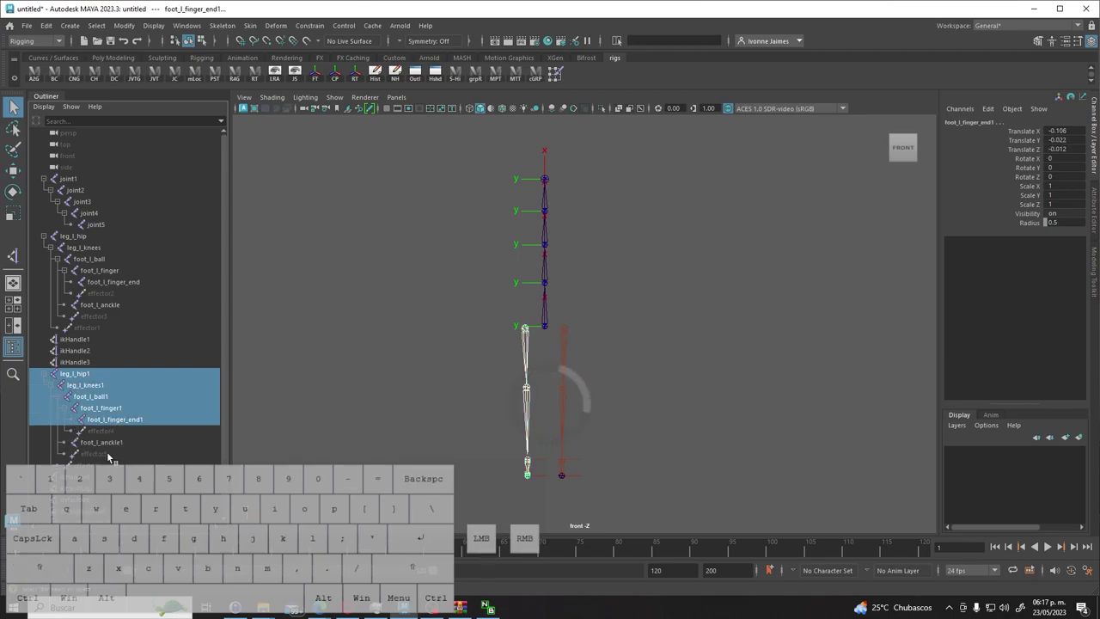
pyautogui.click(112, 448)
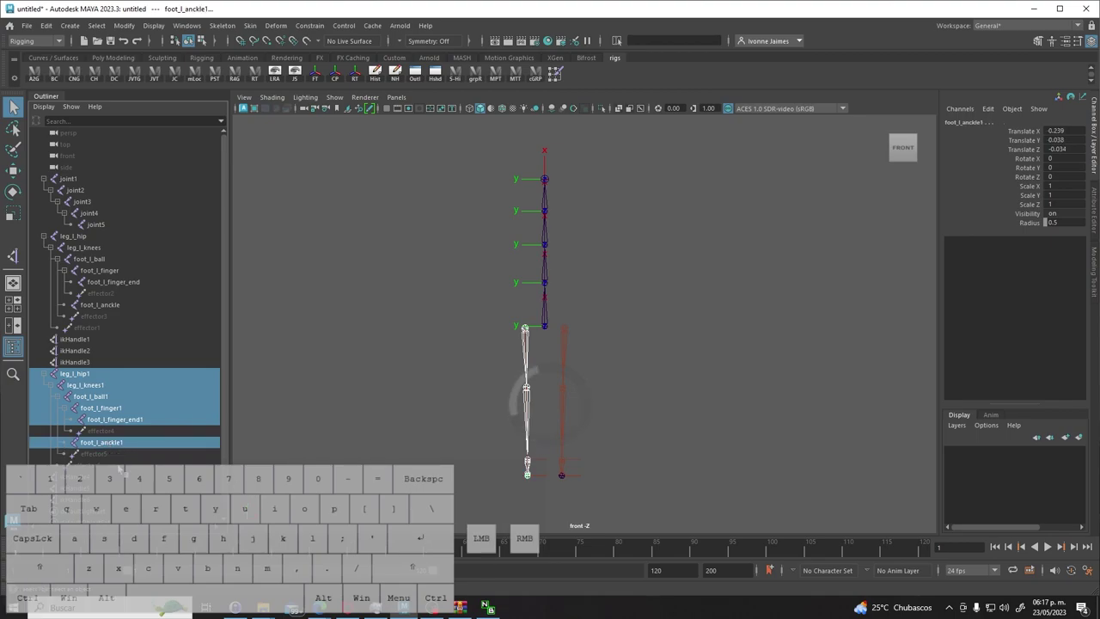
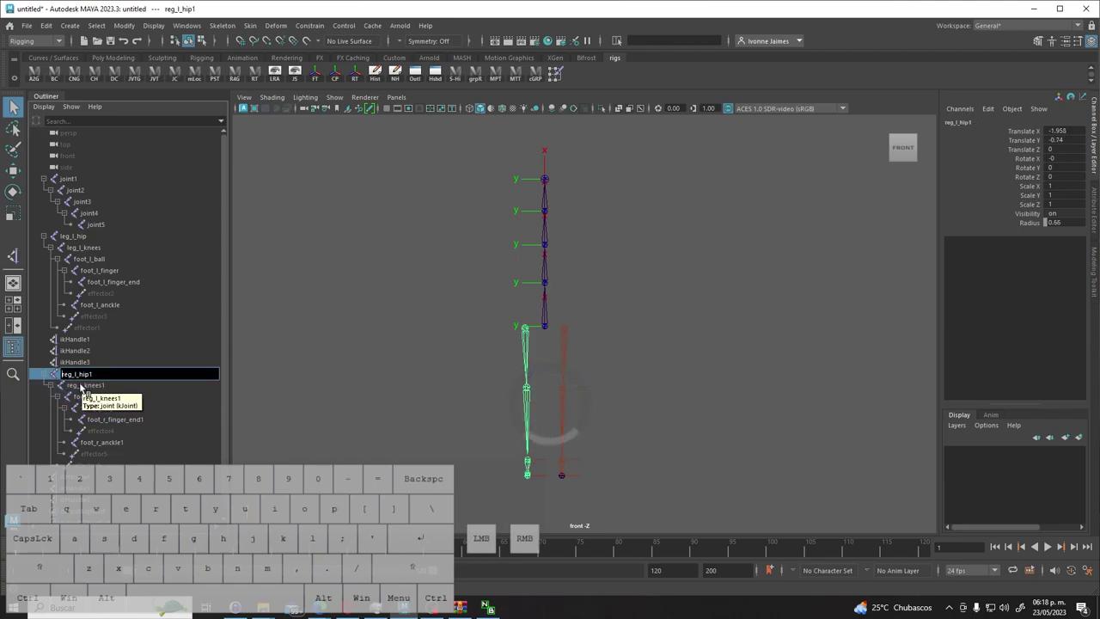
# Rename the mirrored hip and knee to leg_r_hip1 and leg_r_knees1, then deselect.
pyautogui.press('l')
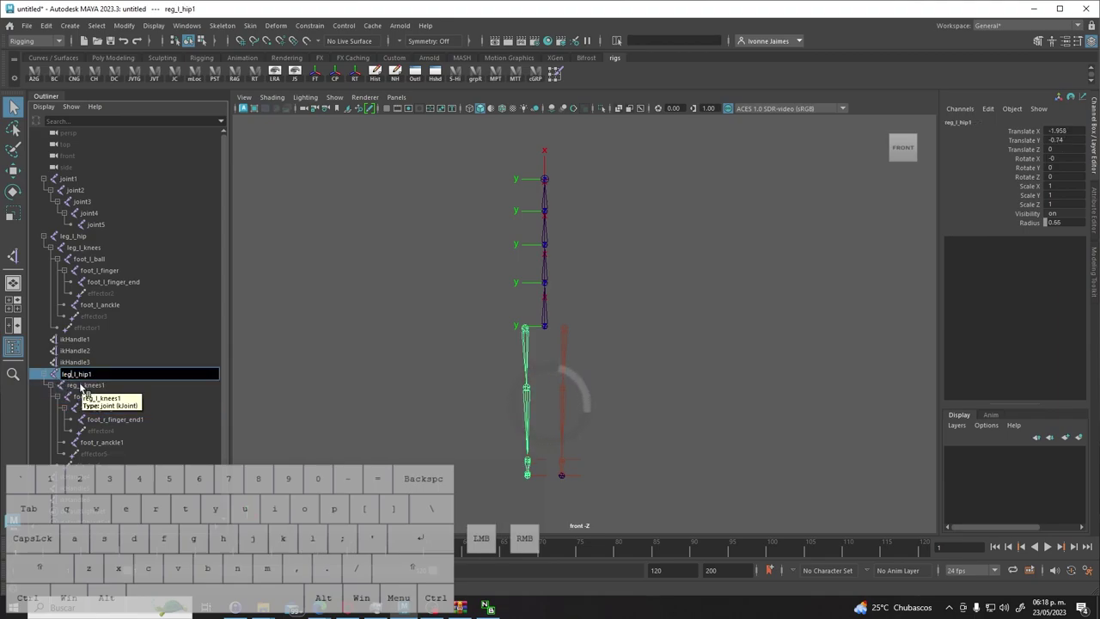
pyautogui.press('r')
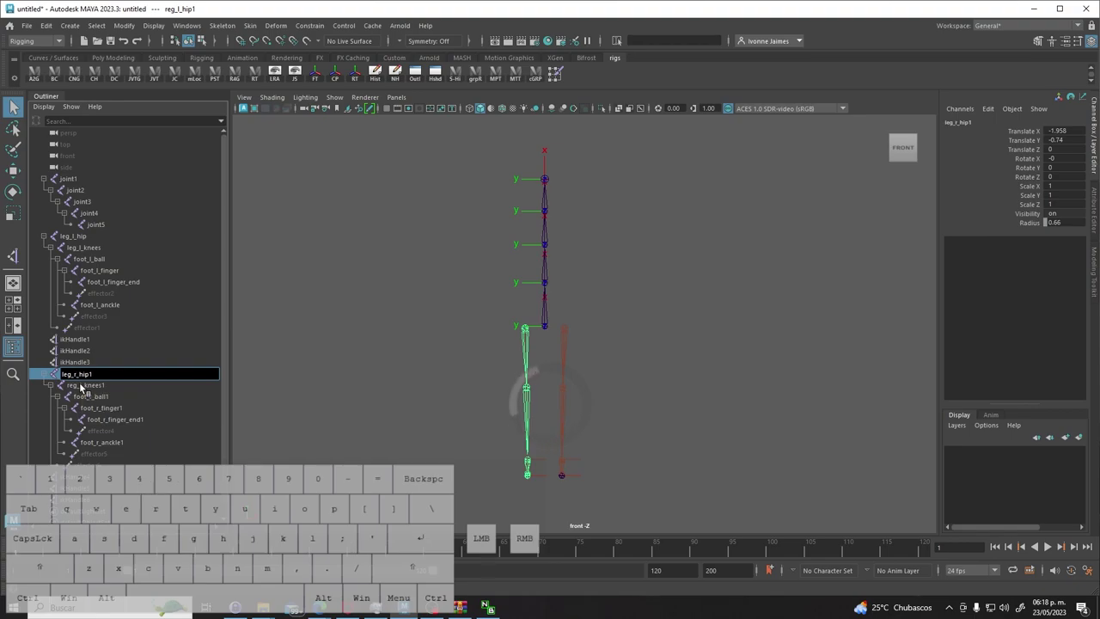
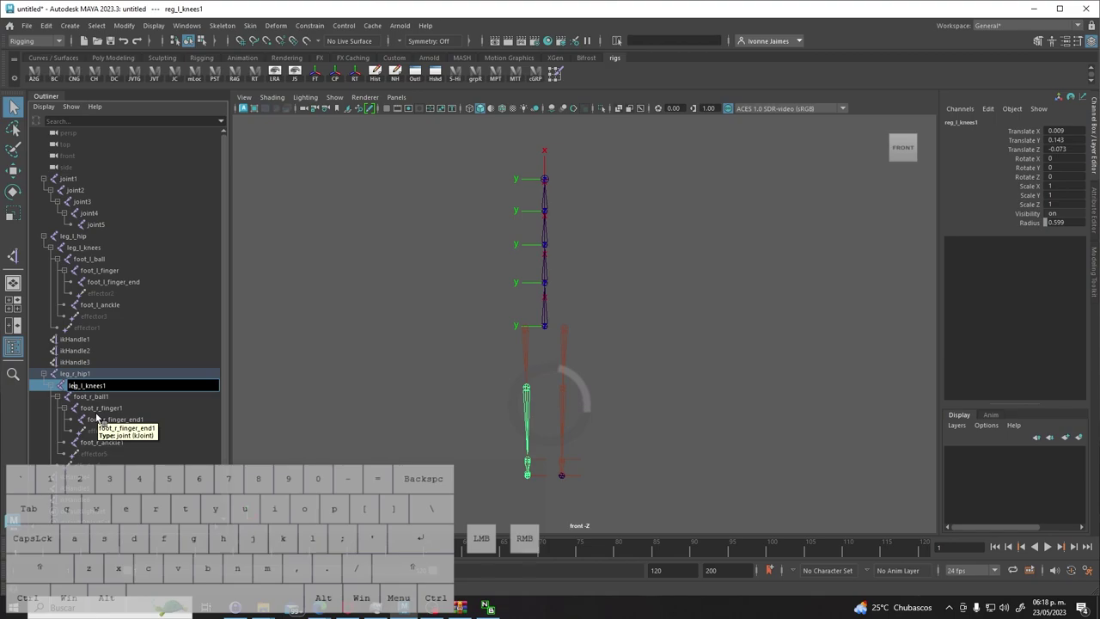
pyautogui.press('r')
pyautogui.press('Return')
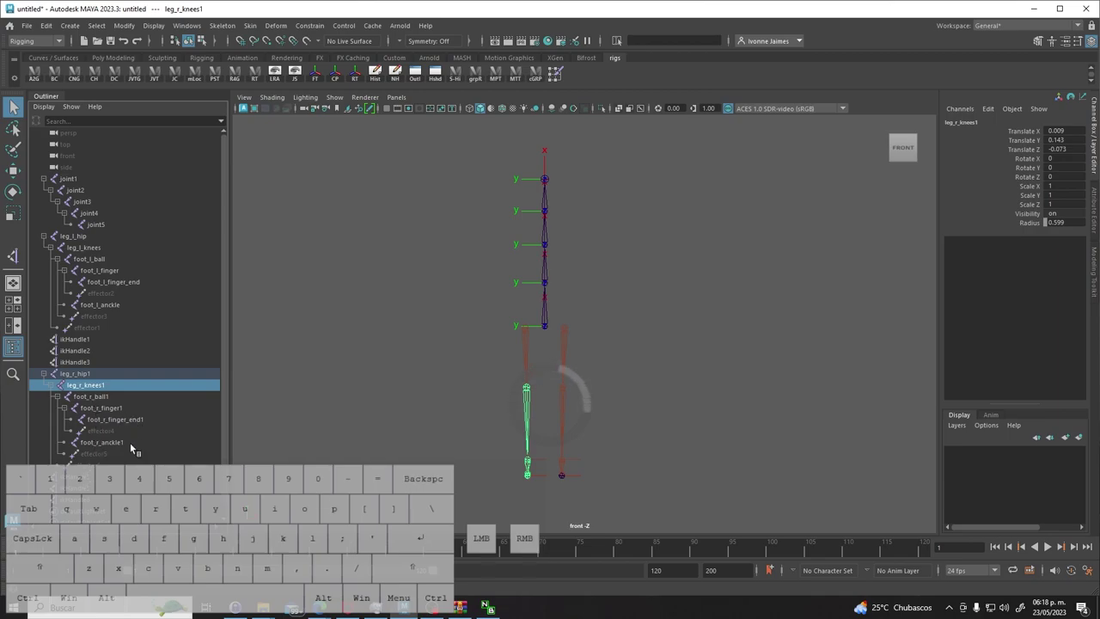
pyautogui.click(588, 390)
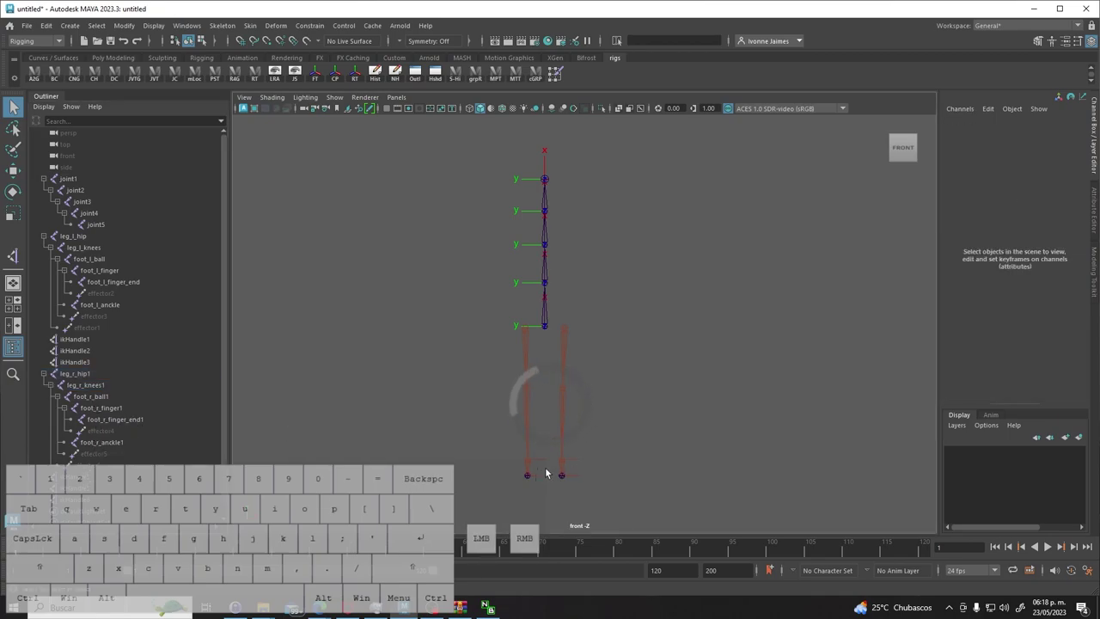
# Select the spine chain joint1 through joint5, undo a stray action, and bring up the Modify menu.
pyautogui.click(612, 366)
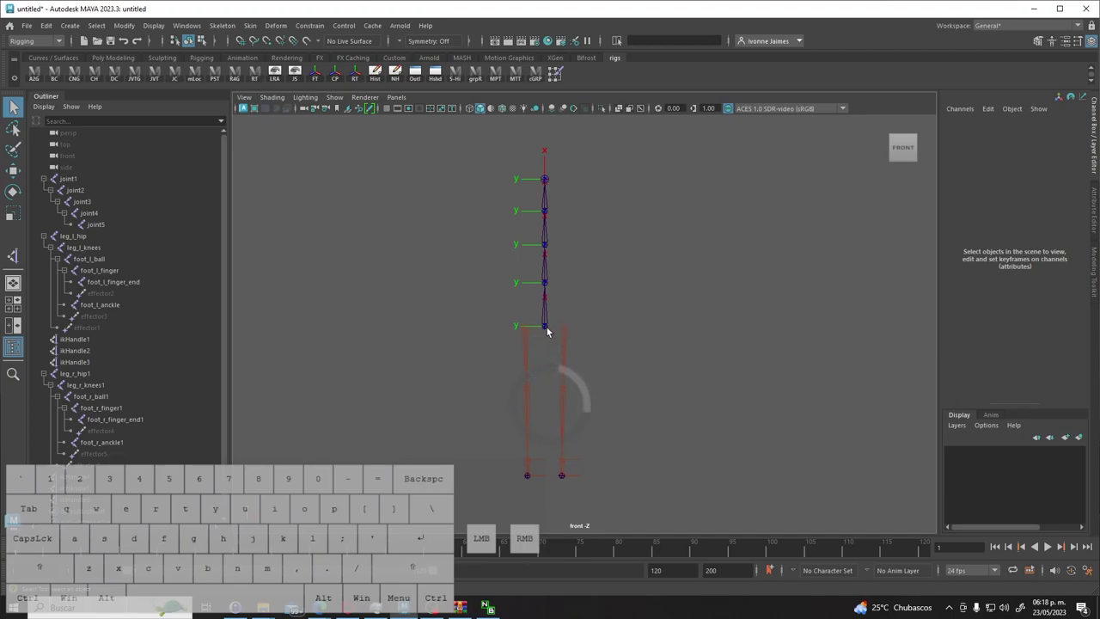
pyautogui.click(553, 330)
pyautogui.click(549, 328)
pyautogui.click(280, 78)
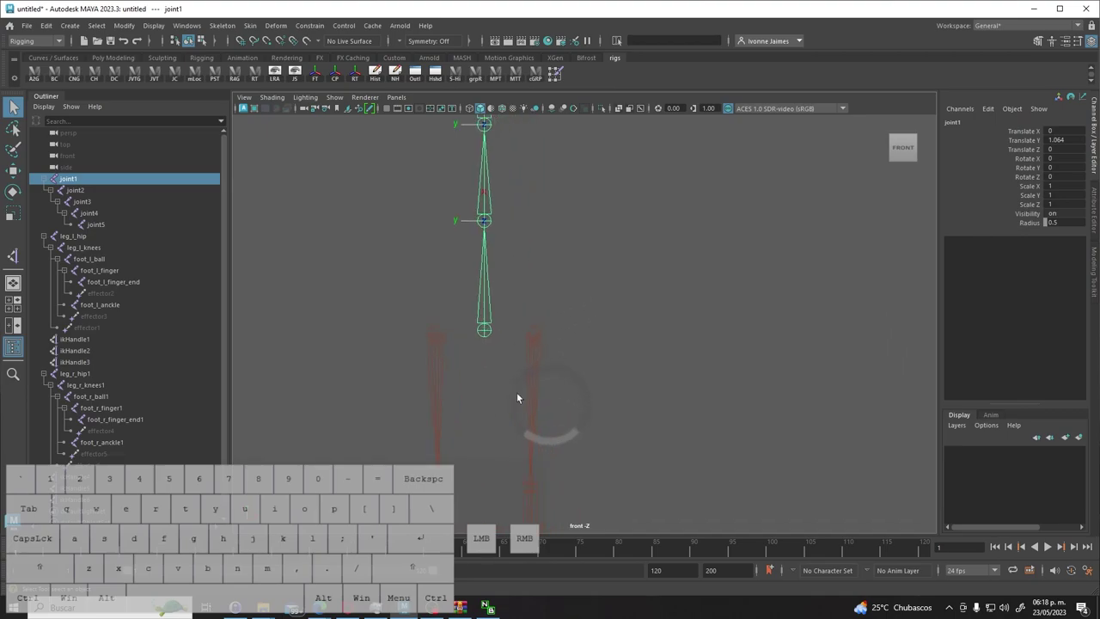
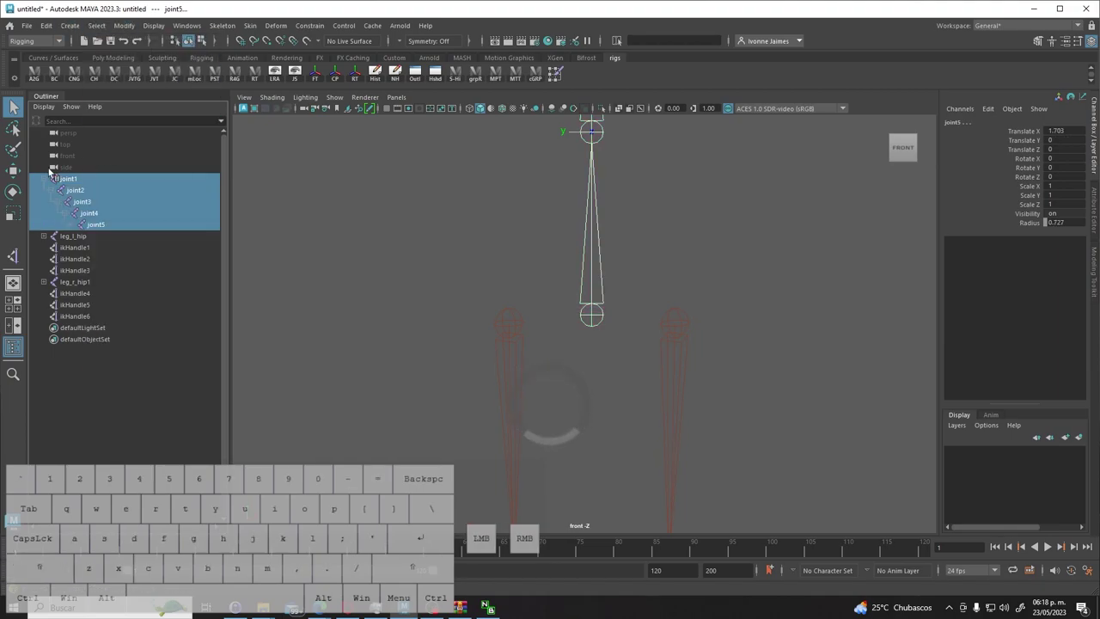
pyautogui.press('ctrl+z')
pyautogui.click(111, 25)
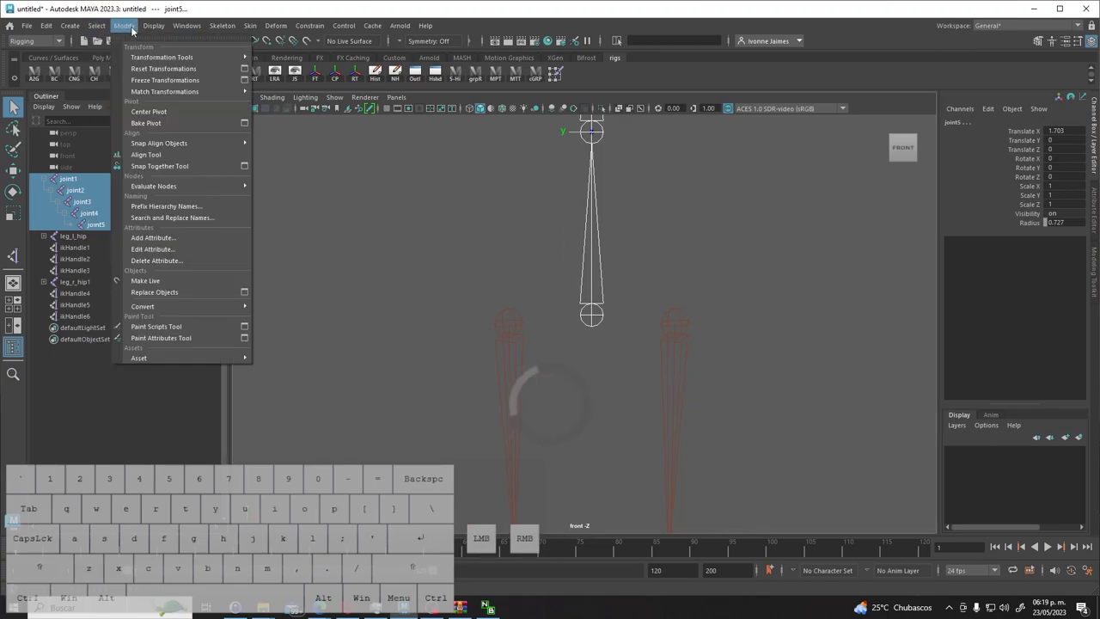
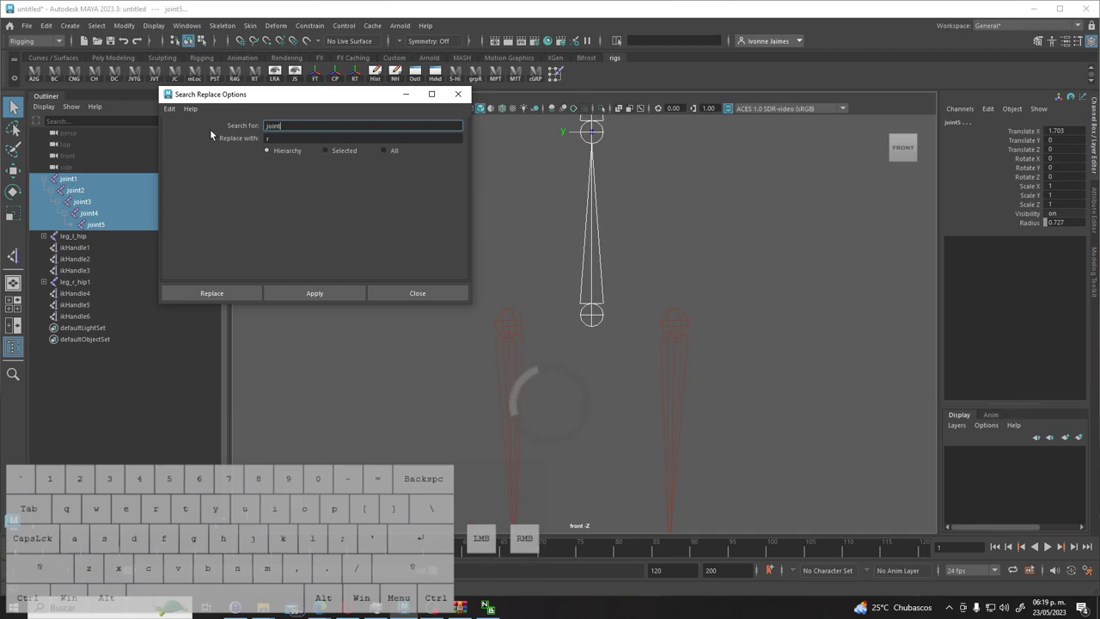
# Search and replace 'joint' with 'spinne' across the hierarchy, renaming the spine spinne1–spinne5.
pyautogui.press('Tab')
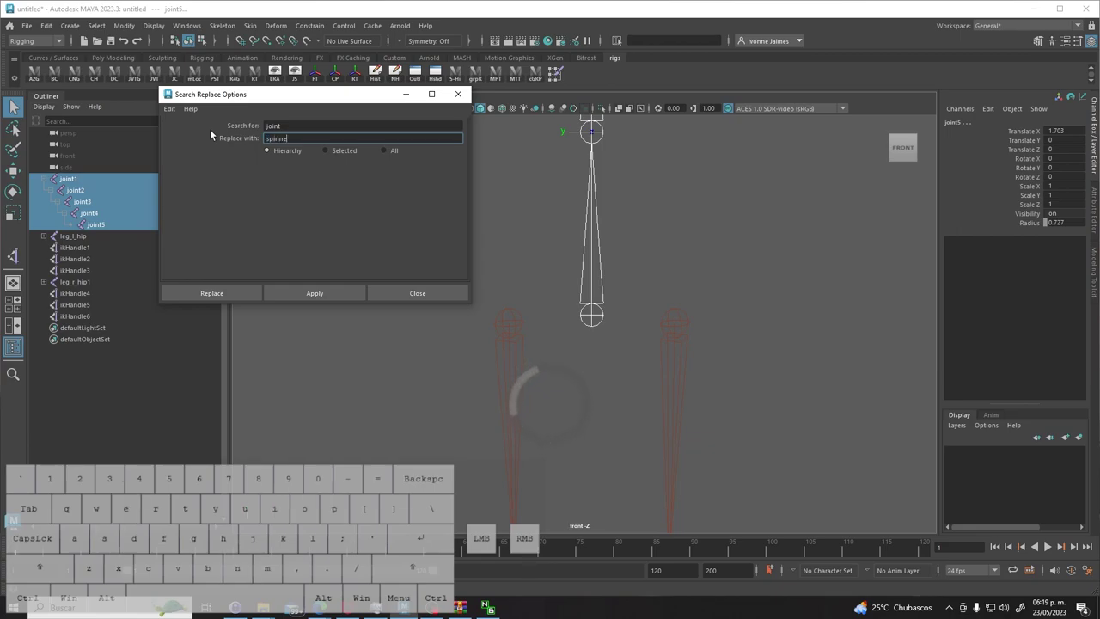
pyautogui.click(216, 293)
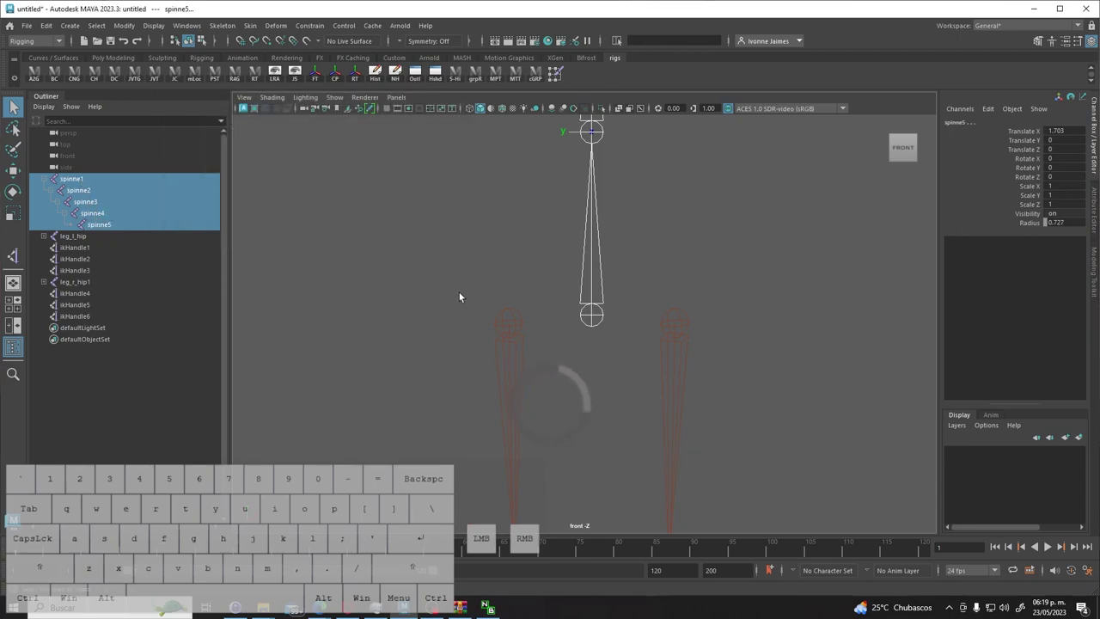
# Parent leg_l_hip and leg_r_hip1 under the spine root spinne1, then deselect.
pyautogui.click(384, 287)
pyautogui.click(85, 184)
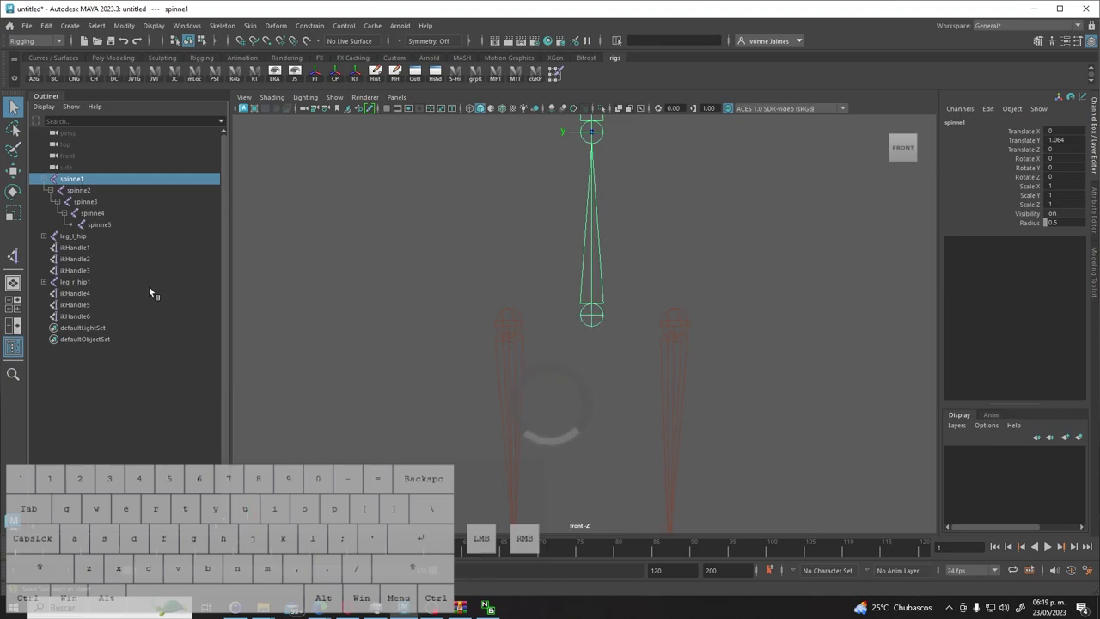
pyautogui.click(85, 242)
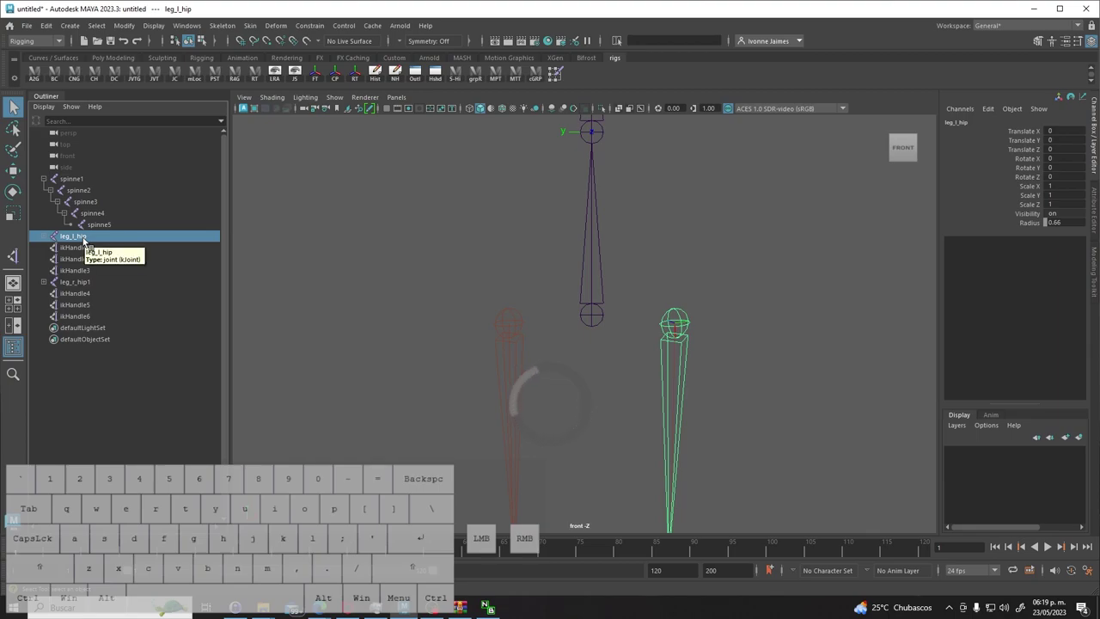
pyautogui.click(69, 286)
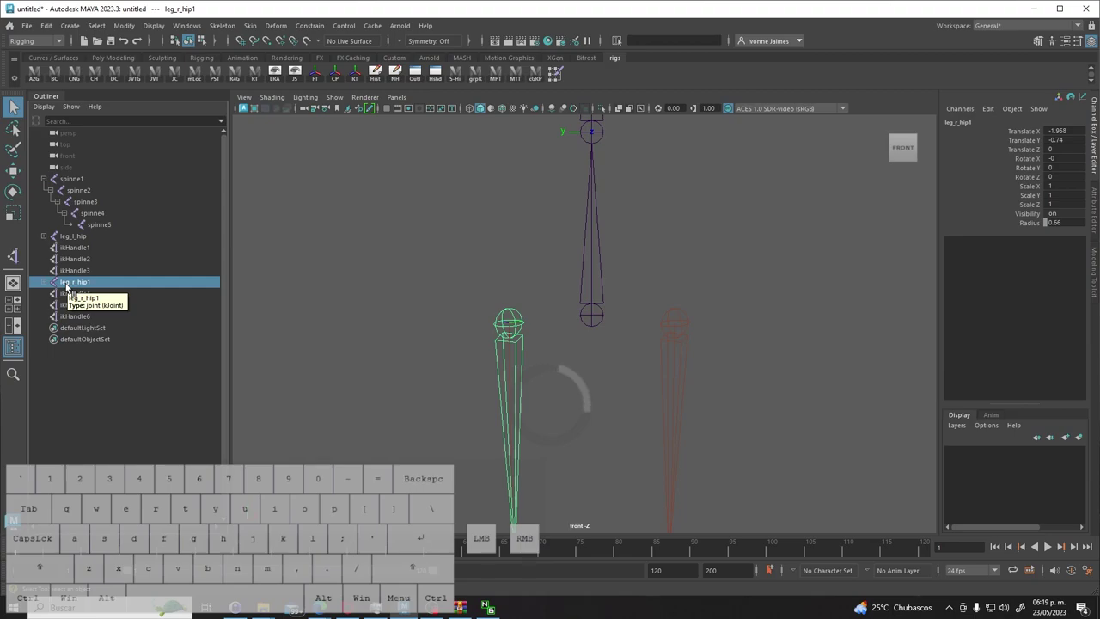
pyautogui.click(78, 237)
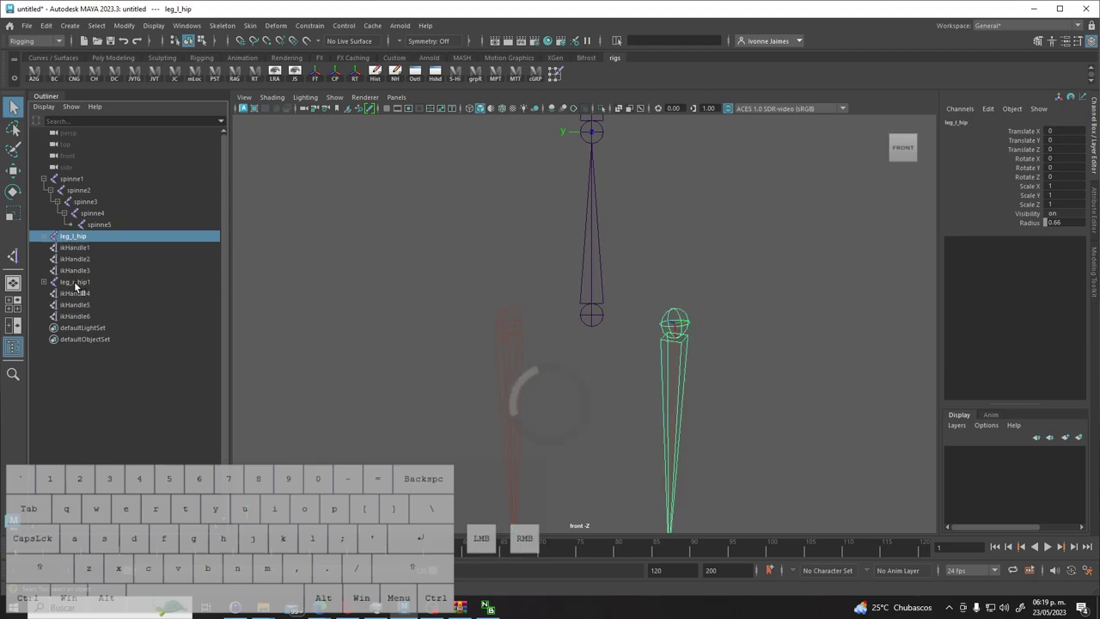
pyautogui.click(83, 285)
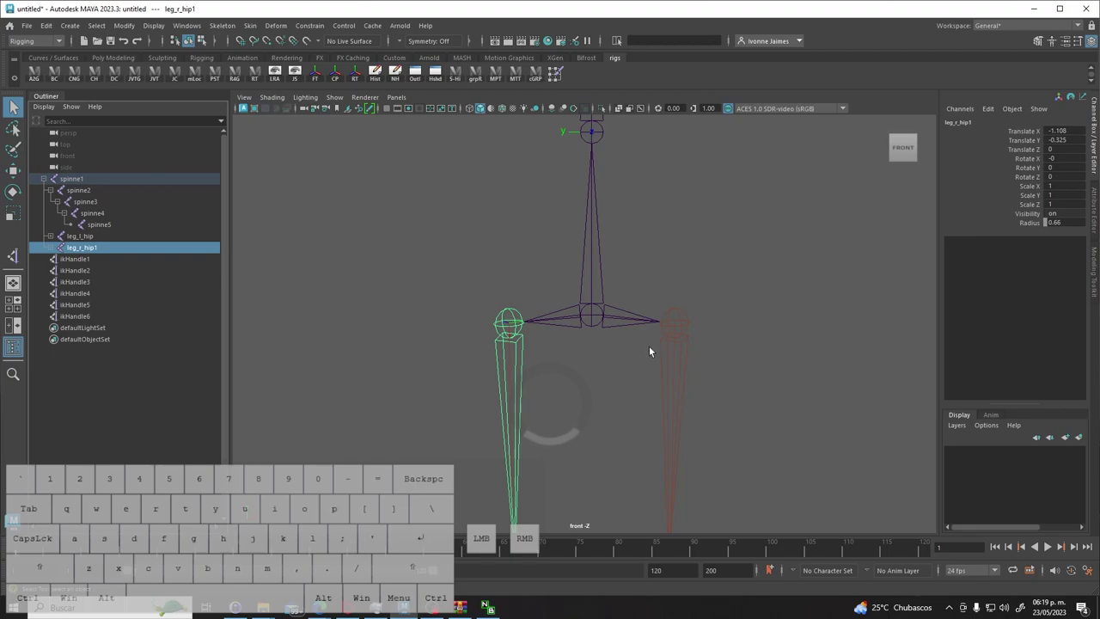
pyautogui.click(805, 353)
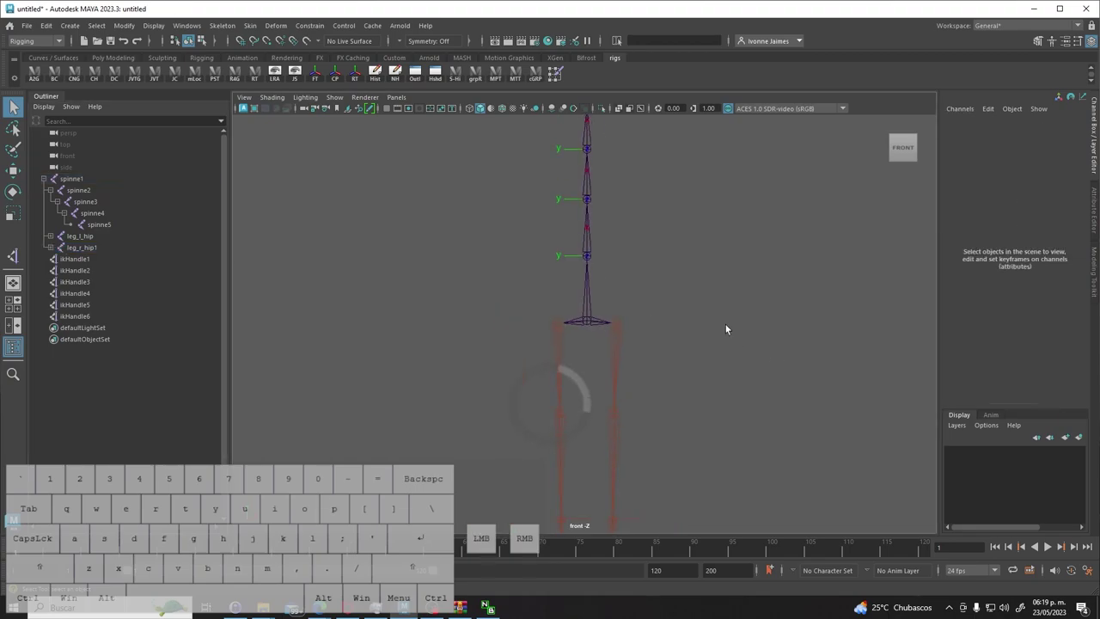
# Test-move the spine root spinne1 with the Move tool and undo it.
pyautogui.click(590, 321)
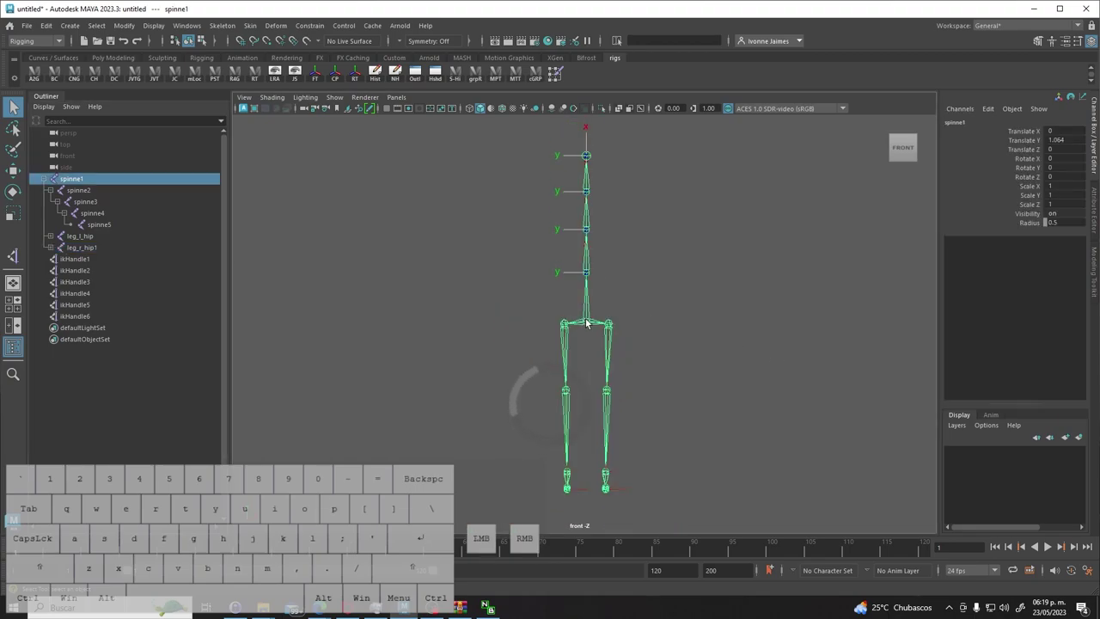
pyautogui.press('w')
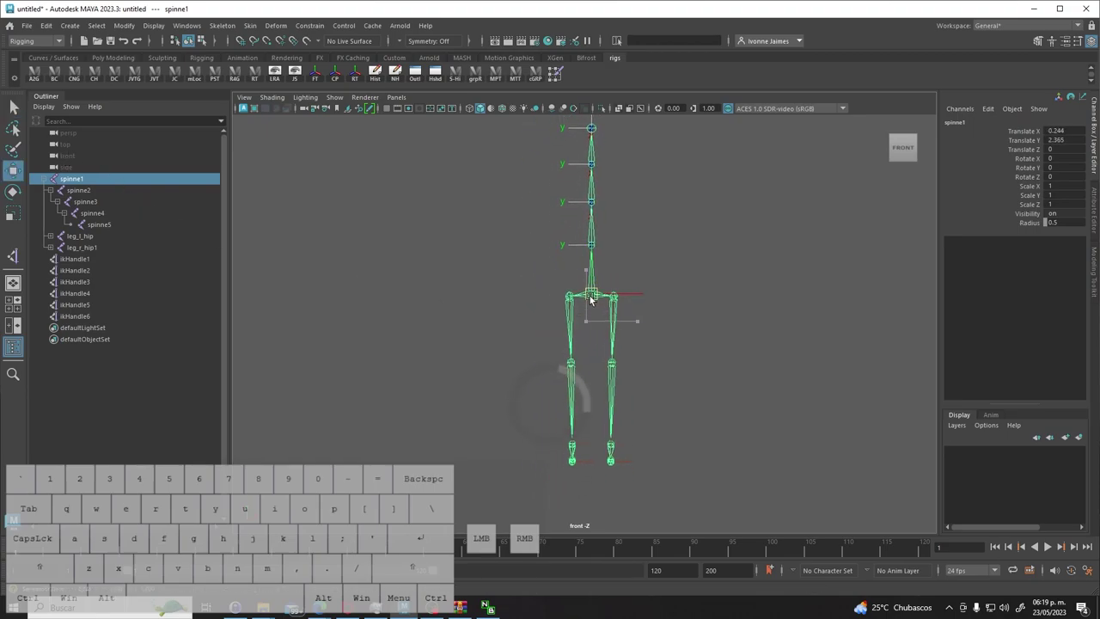
pyautogui.press('ctrl+z')
pyautogui.click(789, 365)
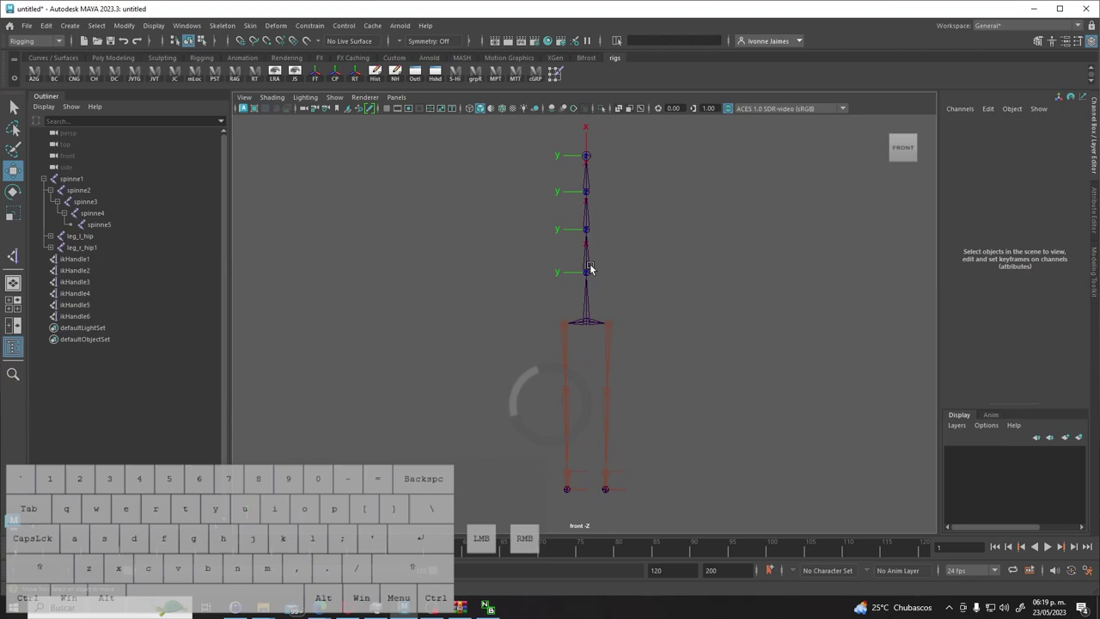
# Drag ikHandle1 to translate 1.158, -3.877, bending the left leg at the knee.
pyautogui.click(617, 323)
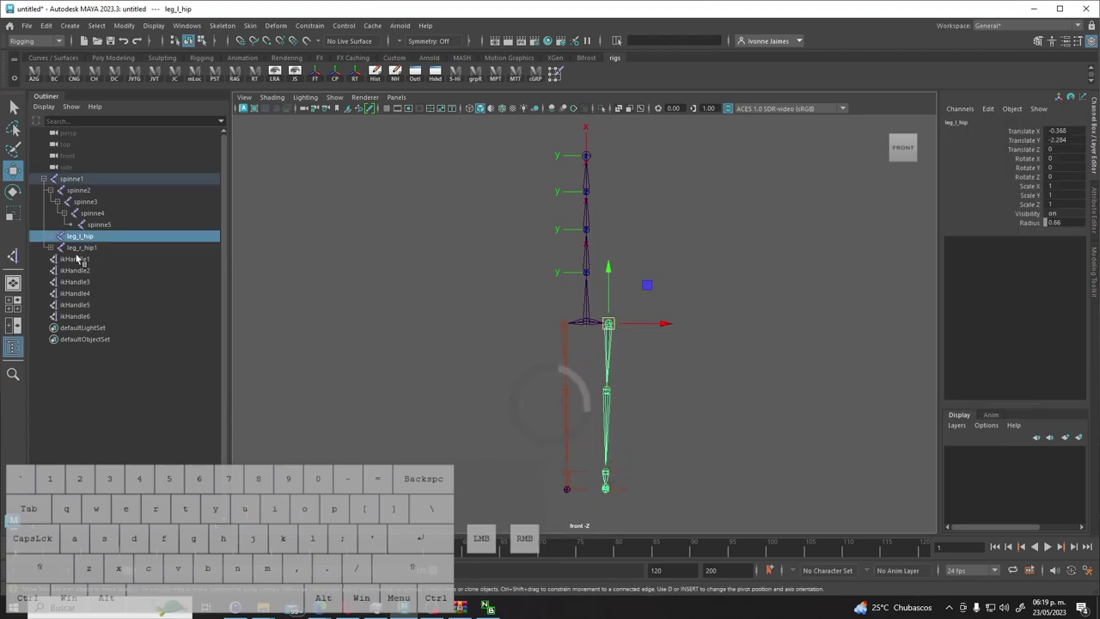
pyautogui.click(83, 264)
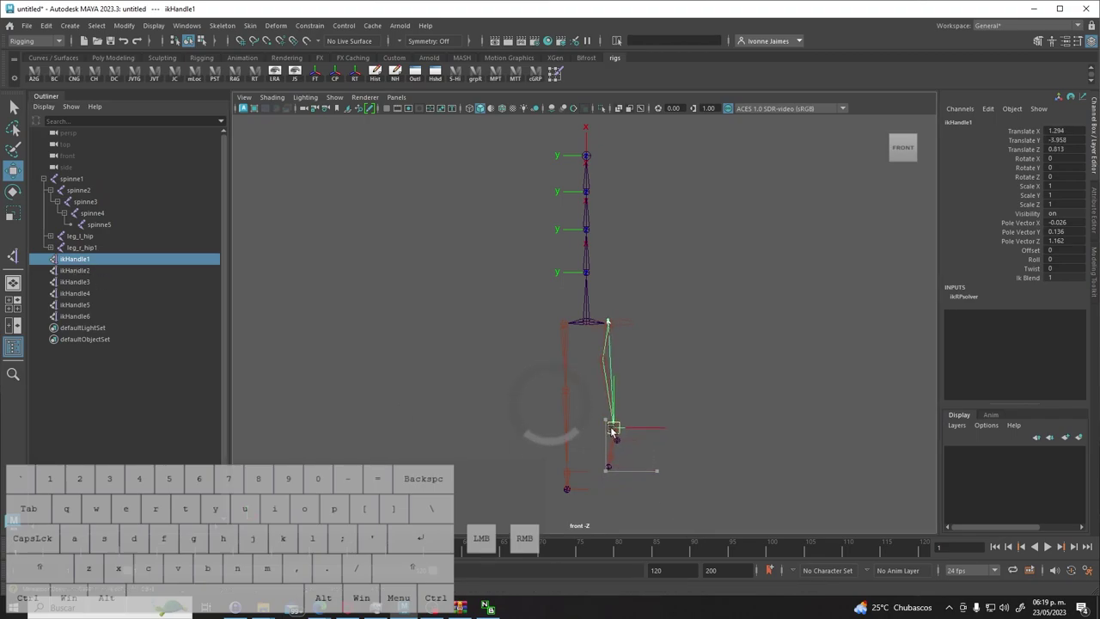
pyautogui.press('space')
pyautogui.moveTo(676, 426); pyautogui.dragTo(682, 399)
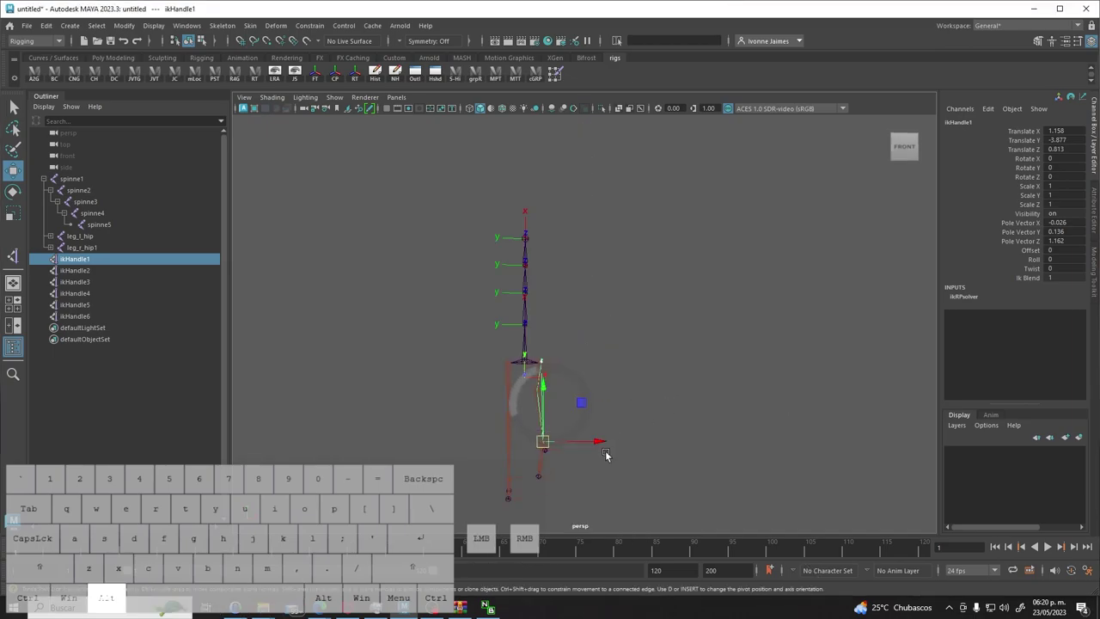